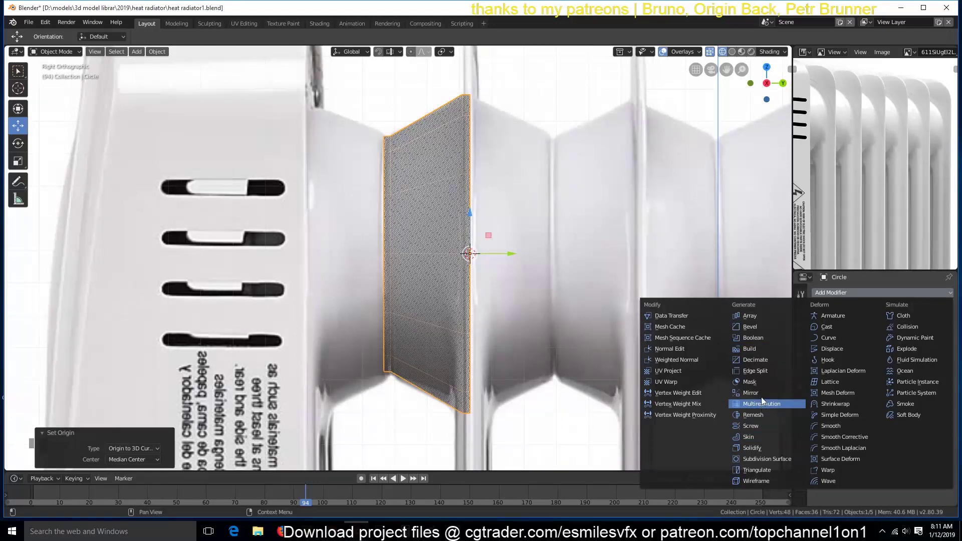
Add a Mirror modifier to the fin profile, mirroring vertically instead of across X.
left_click(825, 353)
left_click(824, 360)
left_click(820, 375)
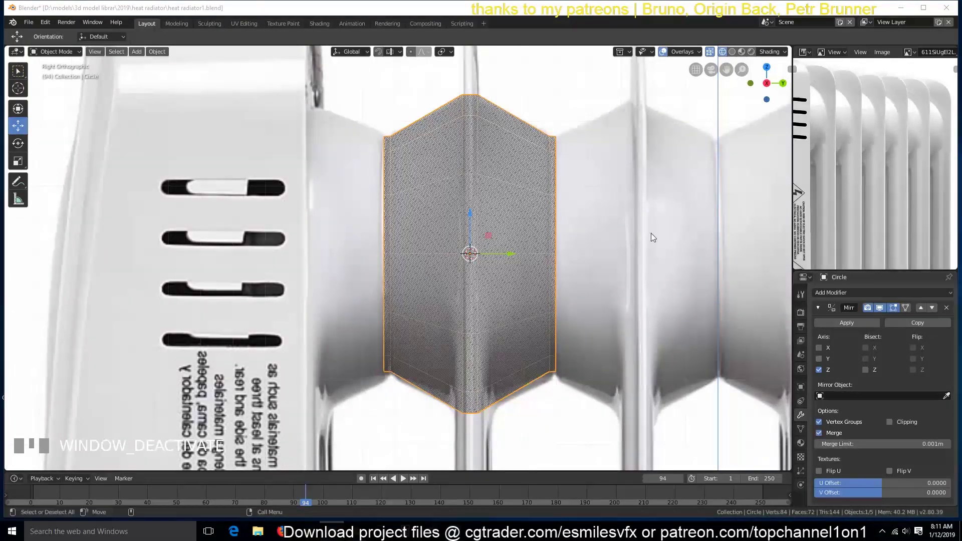
Add an Array modifier repeating the profile with relative offset, count 3, and reposition the row.
left_click(823, 310)
left_click_drag(837, 296, 949, 369)
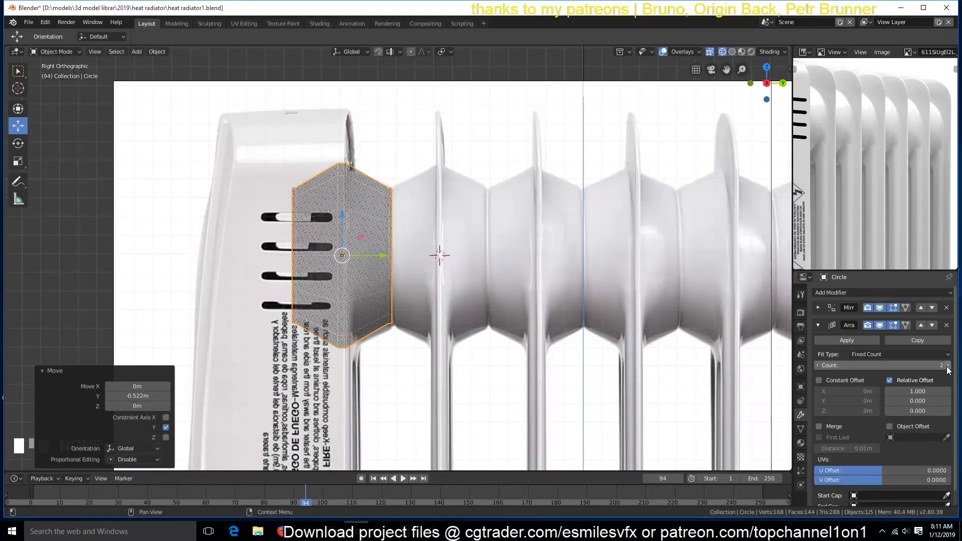
left_click(937, 388)
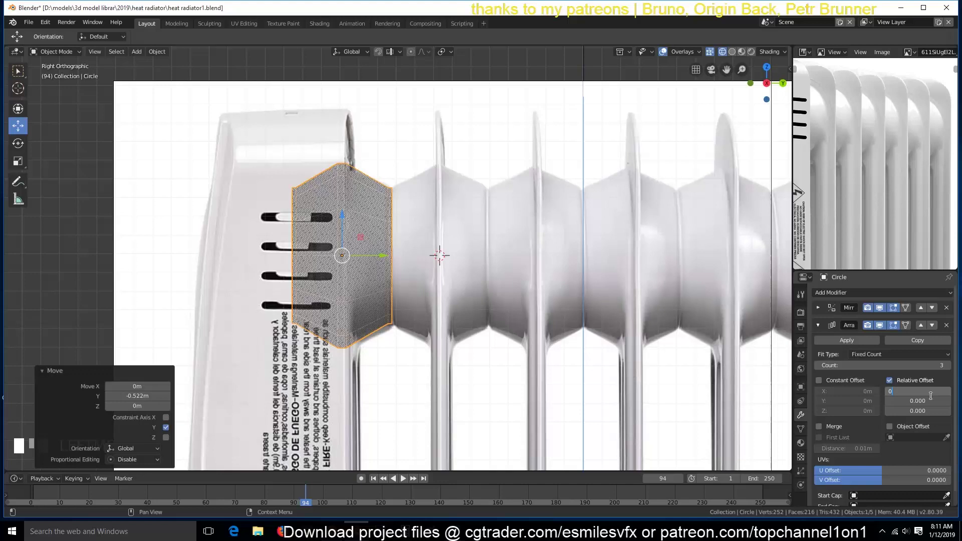
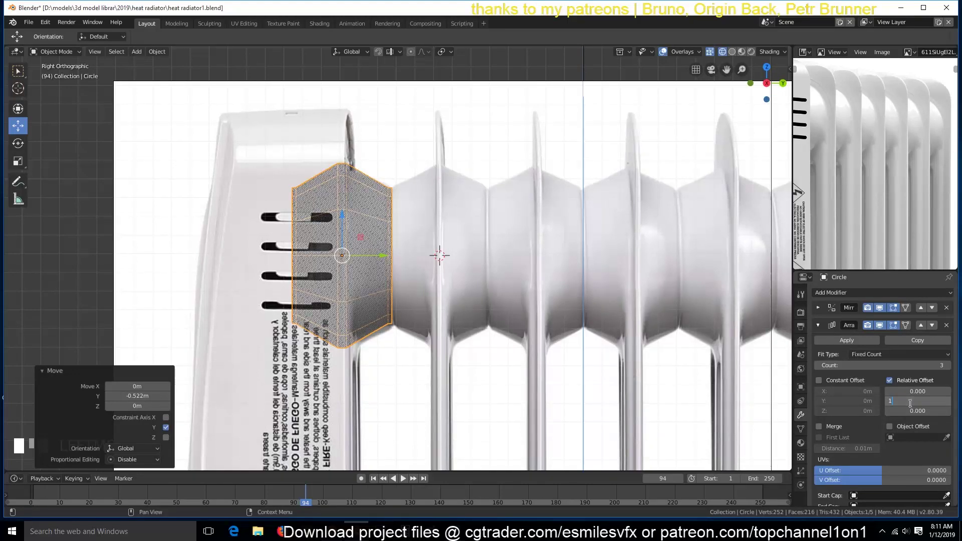
left_click_drag(617, 332, 388, 287)
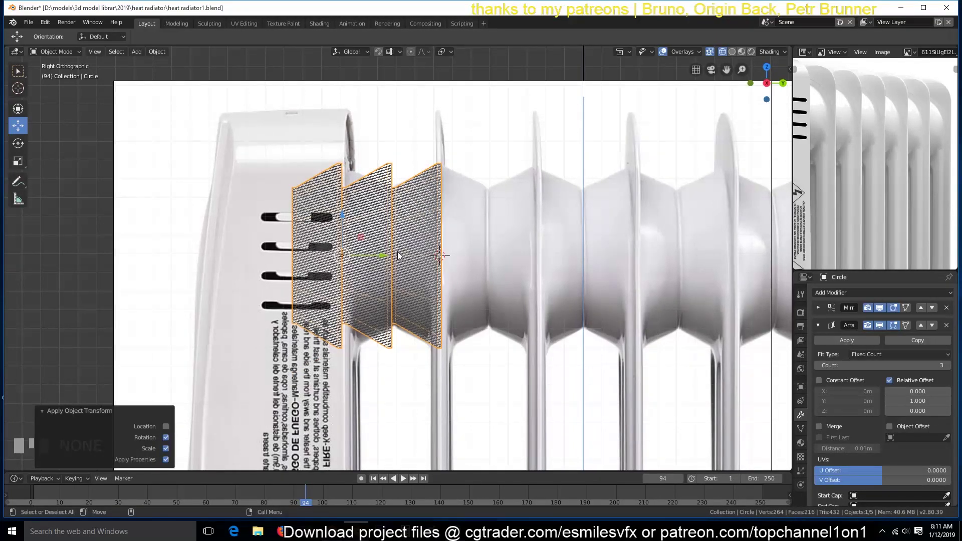
left_click(819, 311)
Switch the Mirror modifier to the Y axis only, turning Z off.
left_click(823, 373)
left_click(822, 359)
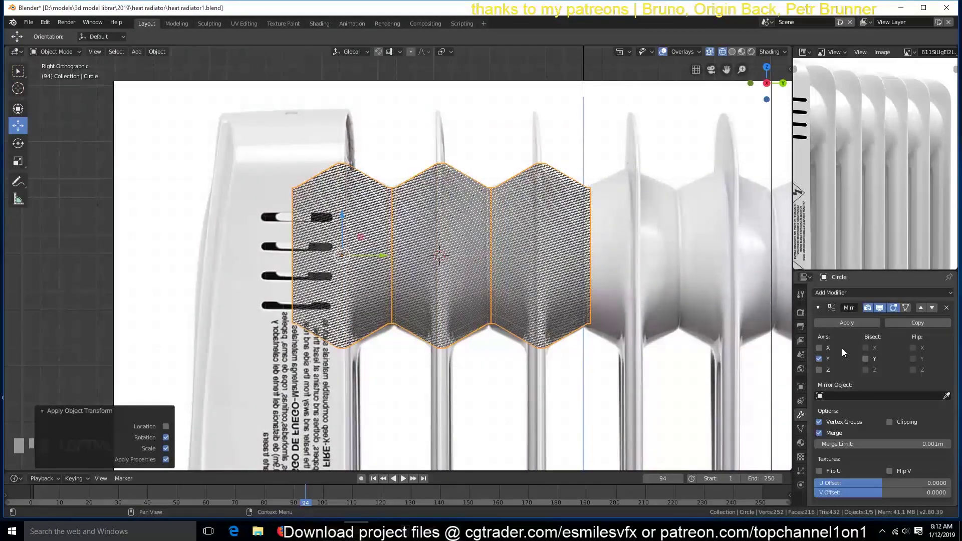
left_click(822, 306)
Raise the Array count to 7 so the fin row spans the radiator's top.
scroll("down", 3)
scroll("down", 3)
left_click_drag(951, 369, 951, 370)
scroll("up", 3)
scroll("up", 3)
scroll("up", 3)
scroll("down", 3)
scroll("down", 3)
scroll("down", 3)
scroll("up", 3)
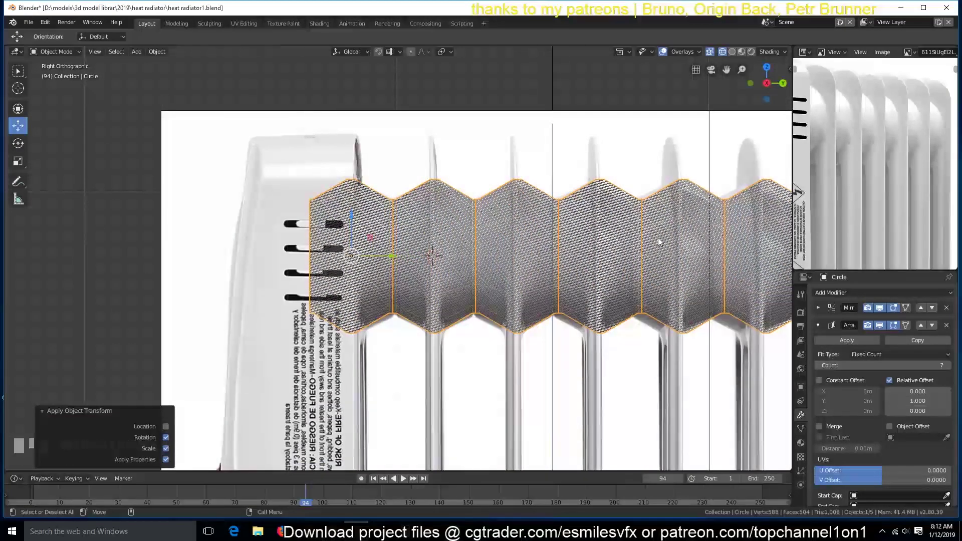
middle_click(661, 240)
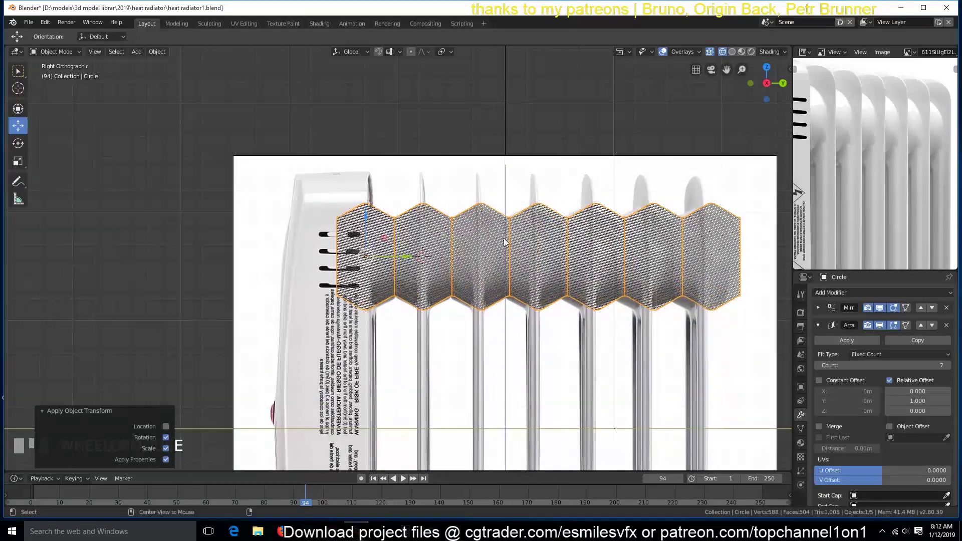
Add a Subdivision Surface modifier to the fin row and lift the Simplify subdivision limit in scene settings.
key("alt+a")
key("z")
key("`")
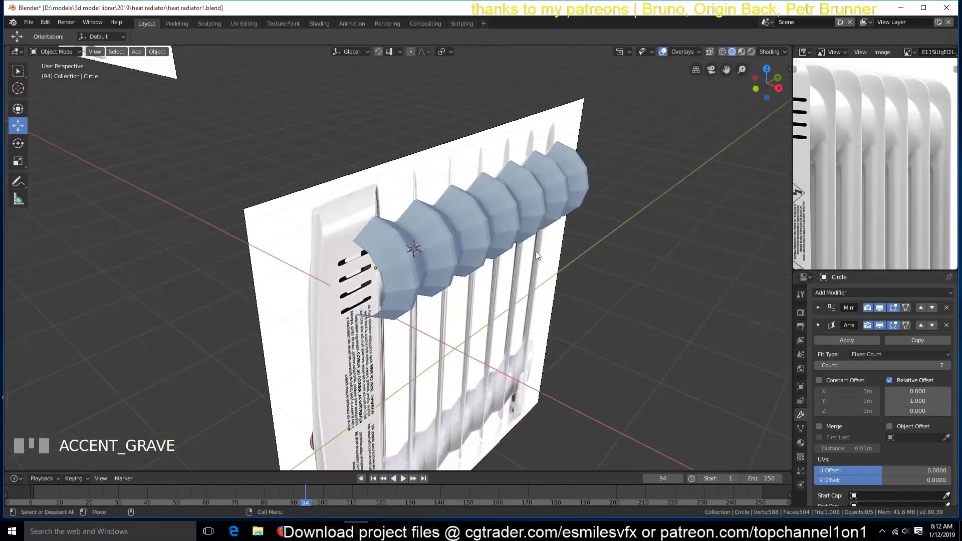
left_click(526, 249)
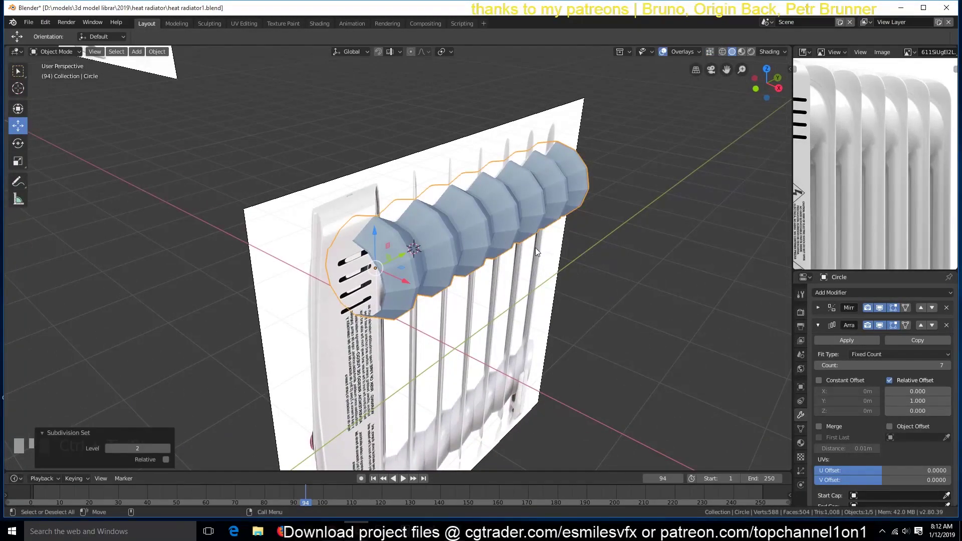
left_click(820, 330)
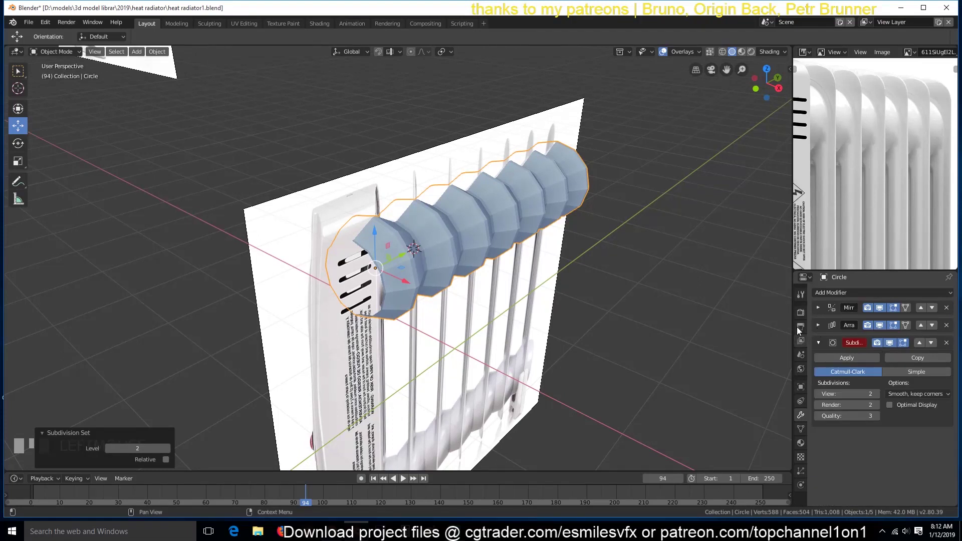
left_click(803, 317)
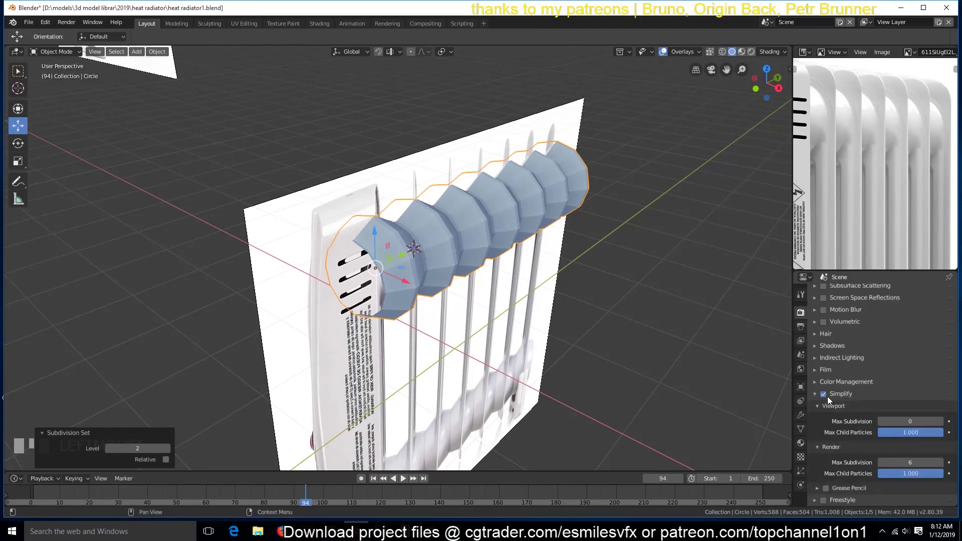
left_click(827, 398)
left_click(802, 412)
Add an edge loop near the end of the fin row in Edit Mode to keep its end crisp.
key("`")
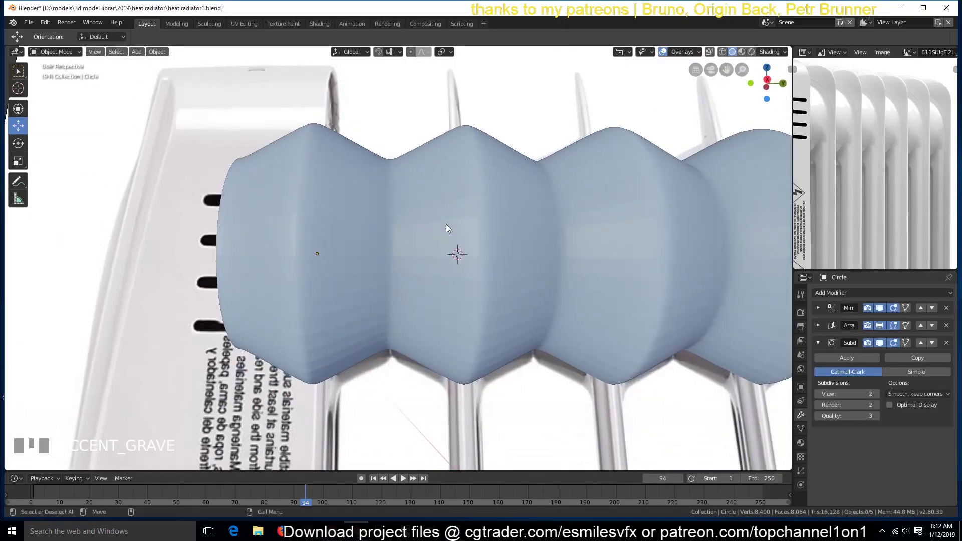
key("KP_1")
key("KP_3")
key("r")
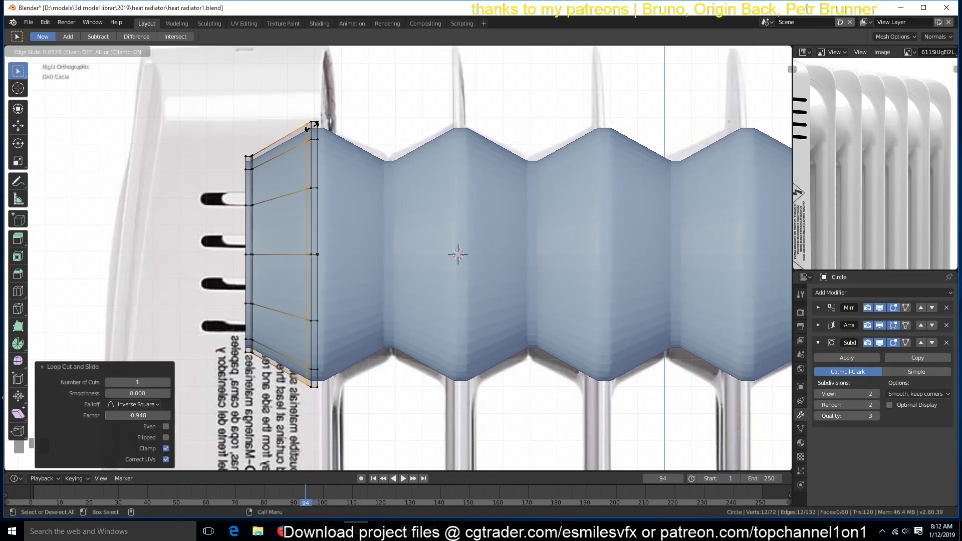
left_click(317, 216)
scroll("down", 3)
key("`")
scroll("down", 3)
key("KP_1")
key("KP_3")
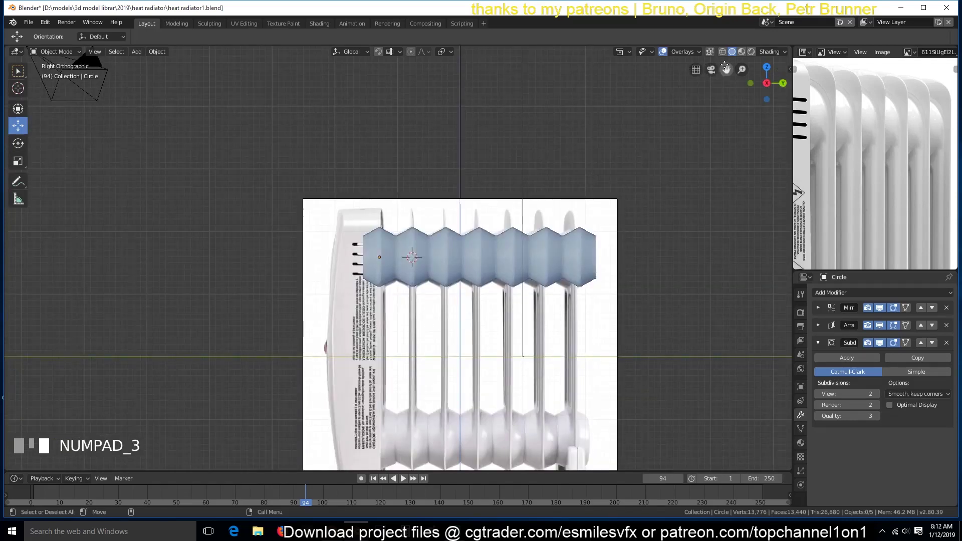
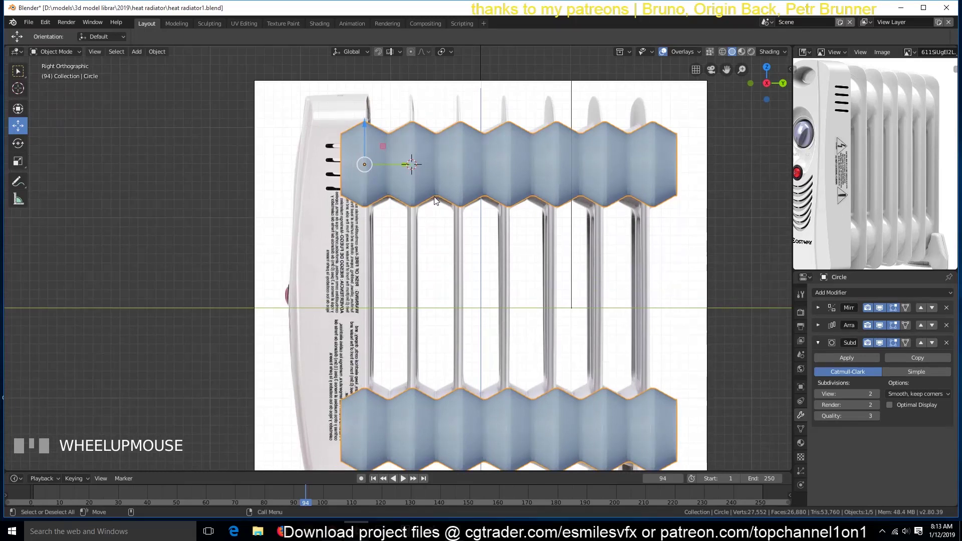
Duplicate the selected end rings and separate them into their own object.
key("`")
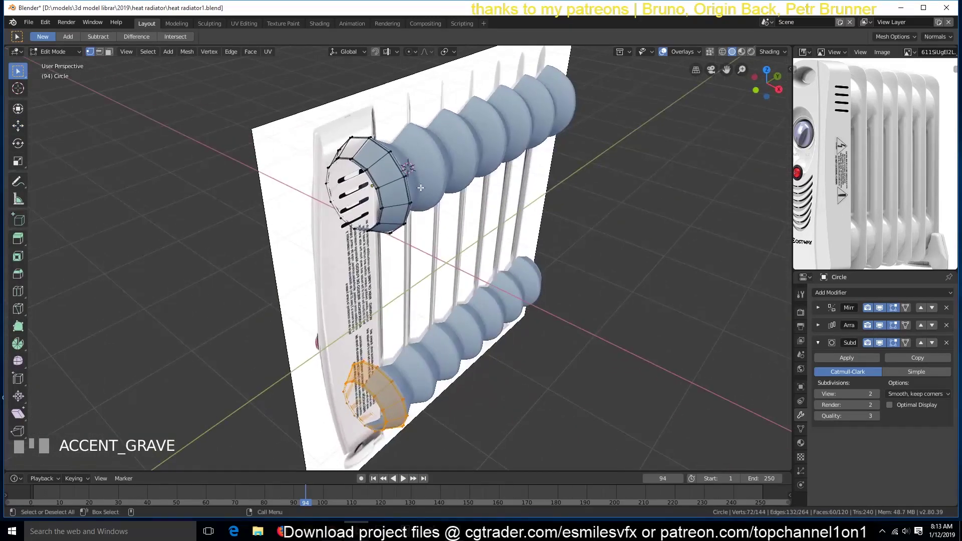
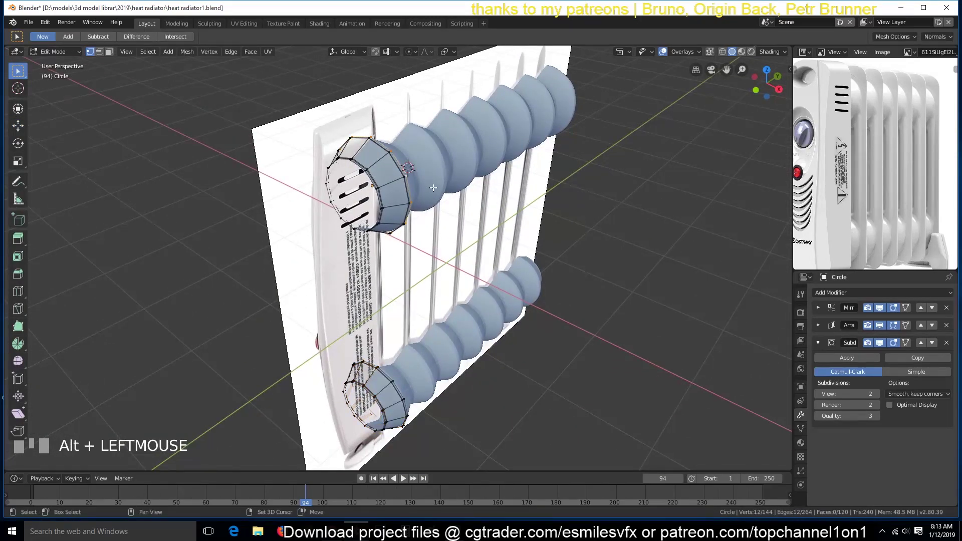
key("shift+d")
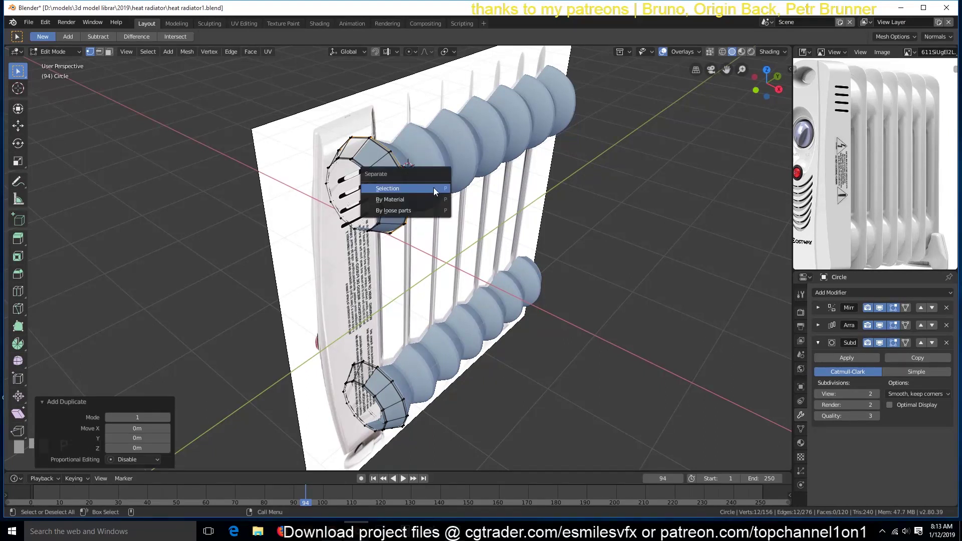
key("p")
scroll("up", 3)
key("Tab")
left_click(428, 138)
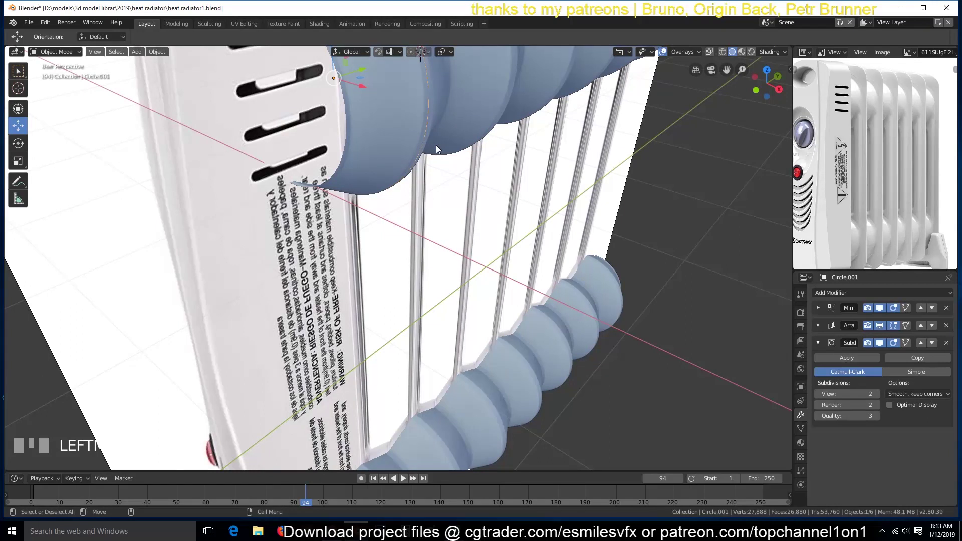
Extrude the new ring object's edges and scale them outward.
key("Tab")
key("a")
key("e")
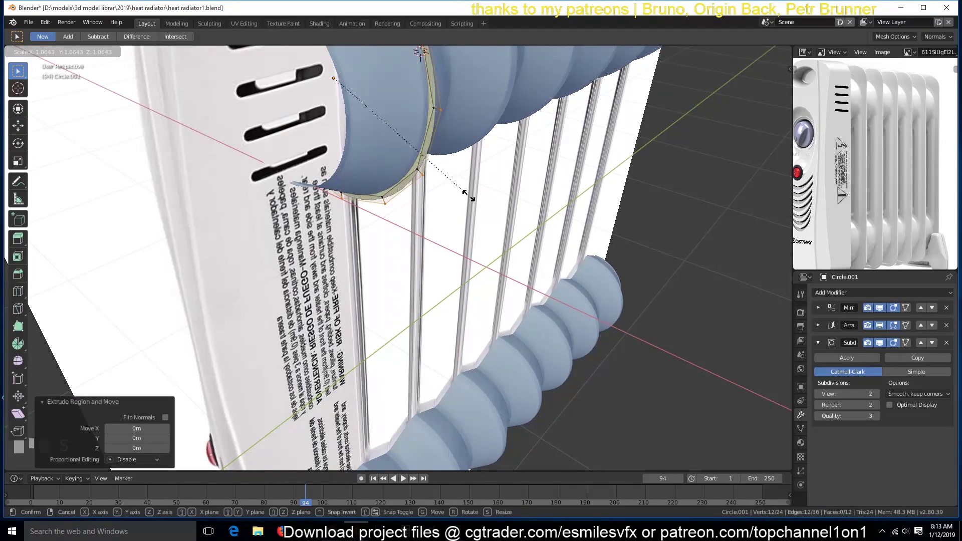
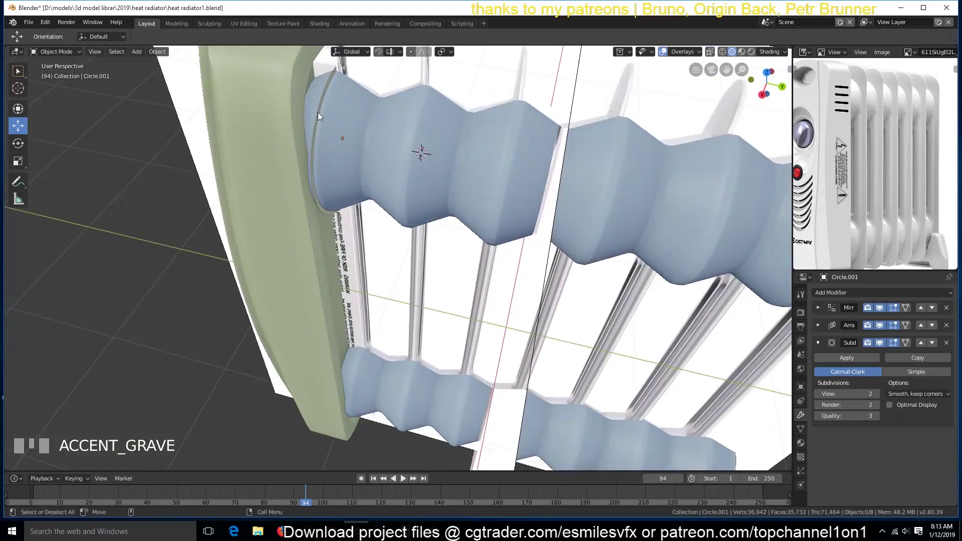
Adjust the separated ring object's modifier settings in Object Mode.
left_click(318, 114)
left_click(321, 114)
left_click(322, 113)
left_click(325, 113)
left_click(324, 111)
left_click(325, 107)
key("`")
left_click(330, 79)
left_click(330, 78)
In front view, move the end panel 0.5 m along Y to line up with the reference.
key("KP_1")
key("KP_3")
scroll("down", 3)
scroll("down", 3)
left_click_drag(411, 184, 432, 173)
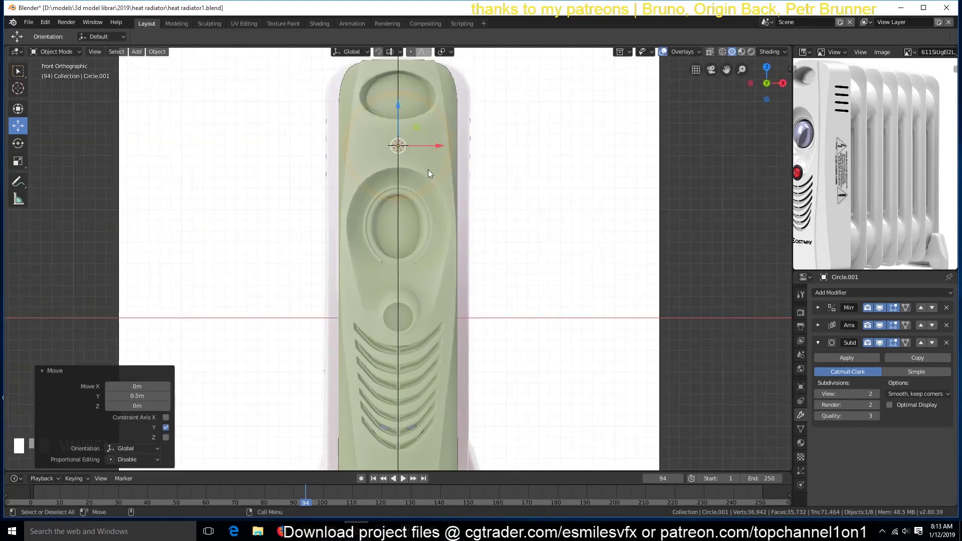
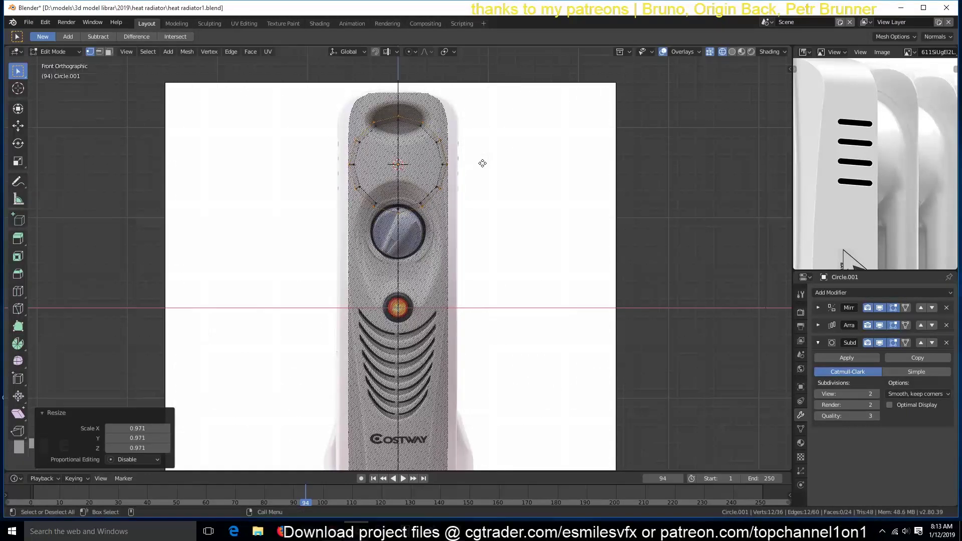
Scale the extruded ring outward into the rounded rectangular top panel and clear the selection.
key("s")
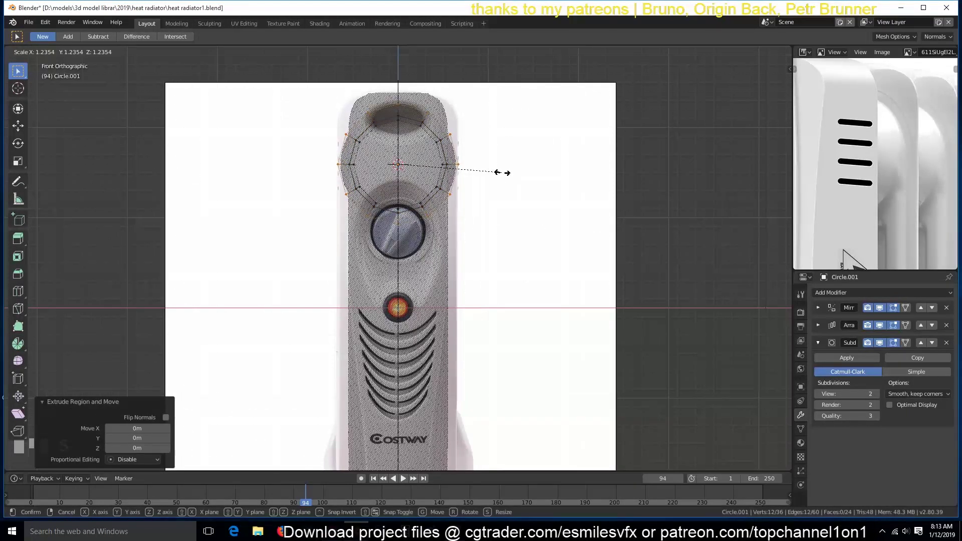
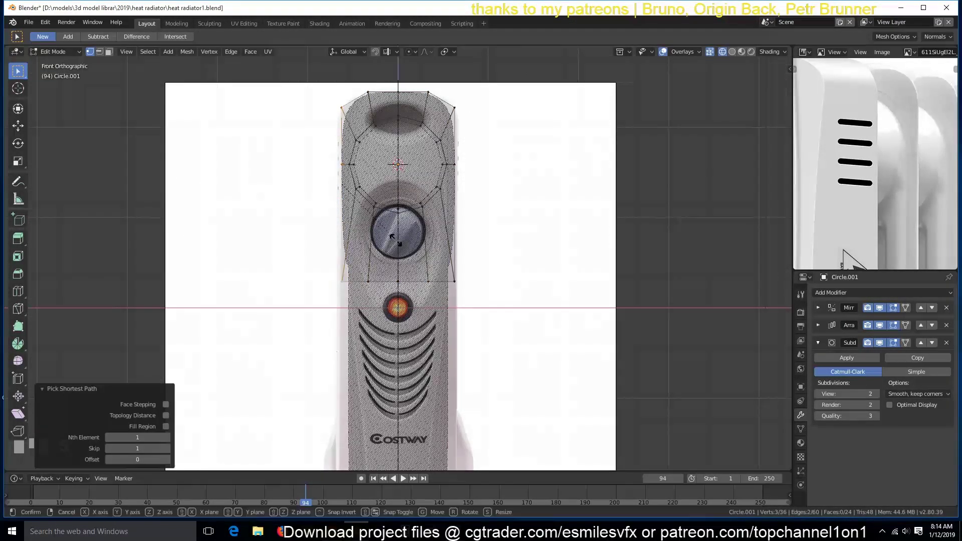
key("alt+a")
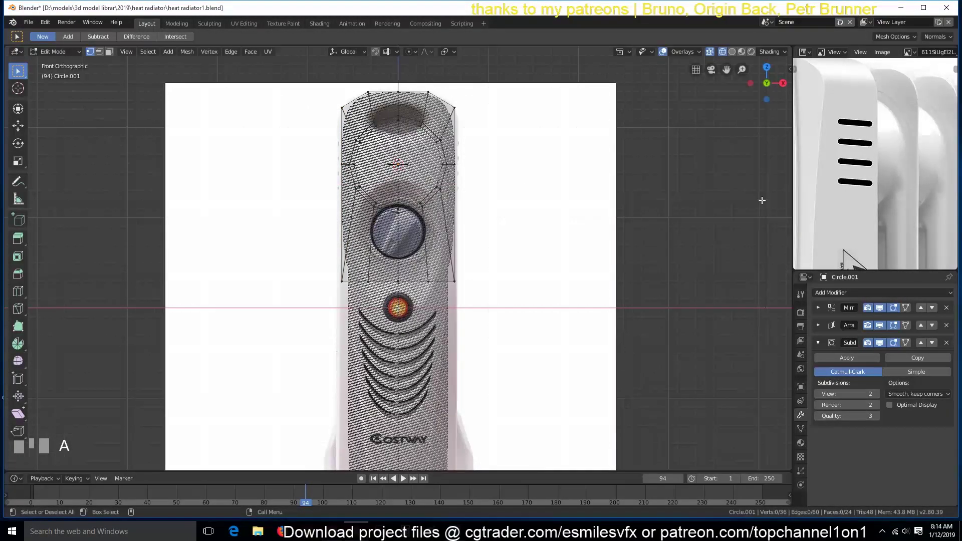
scroll("down", 3)
key("`")
scroll("up", 3)
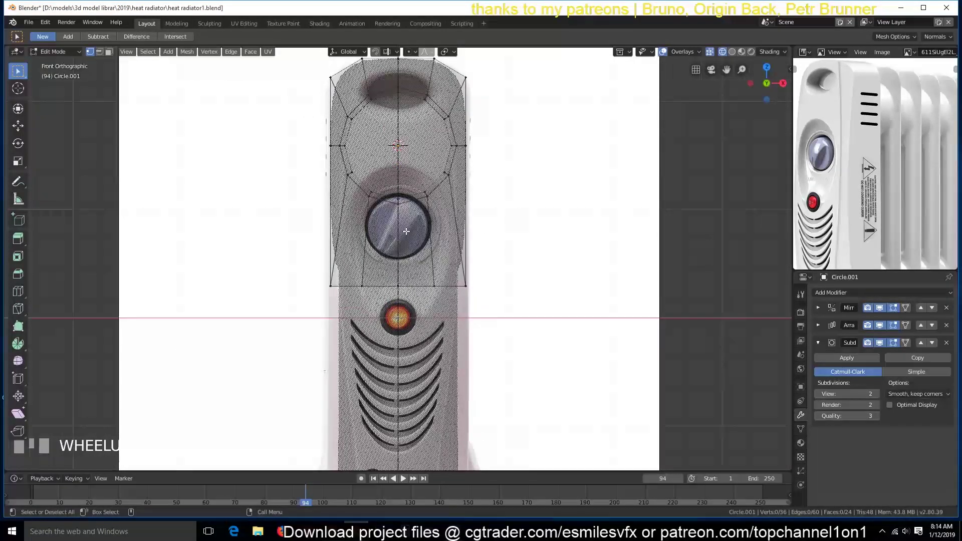
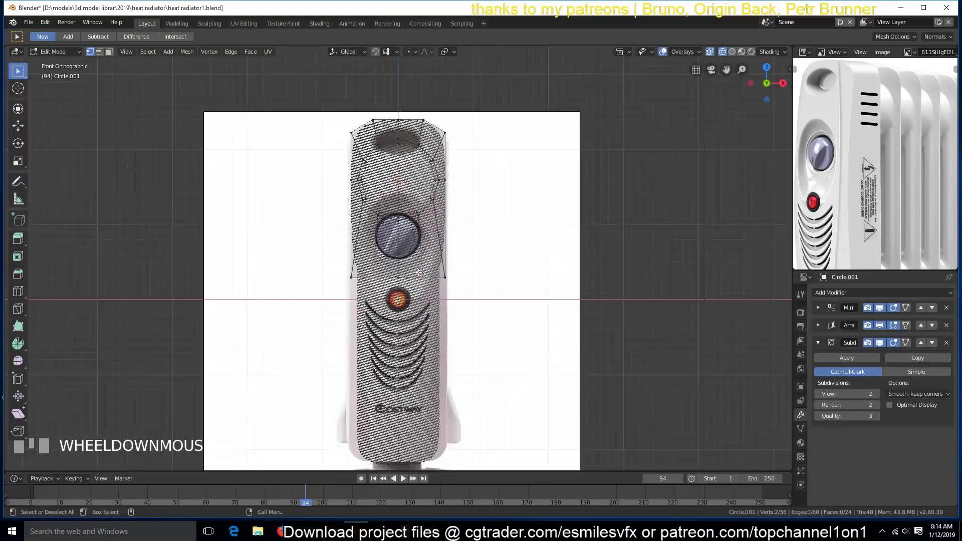
Box-select and delete the panel mesh's left-half vertices, checking the result from the front.
key("alt+a")
key("b")
key("x")
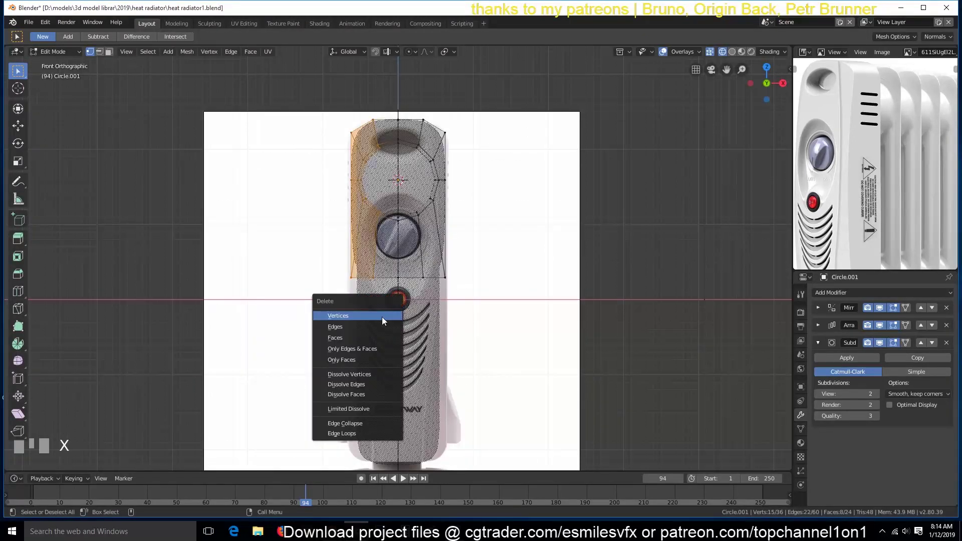
key("Tab")
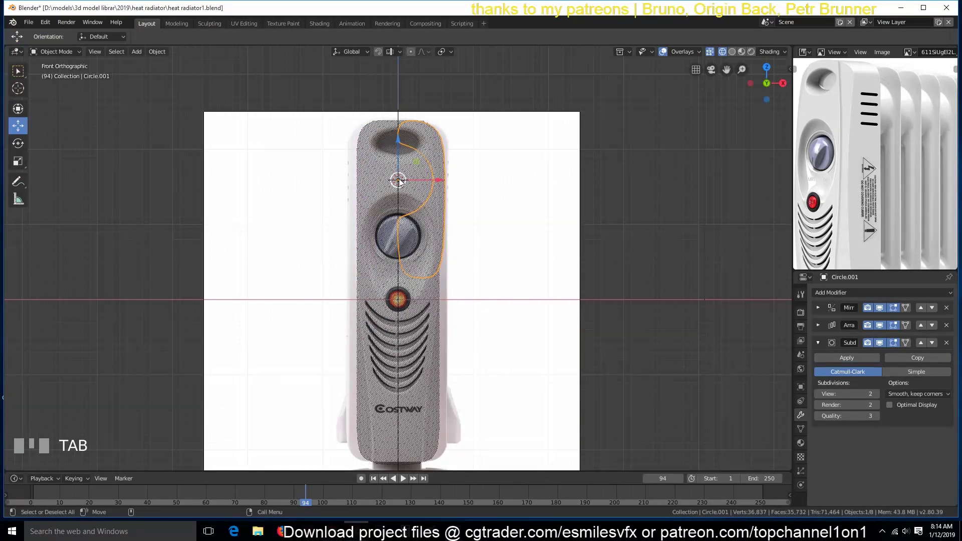
key("ctrl+z")
key("`")
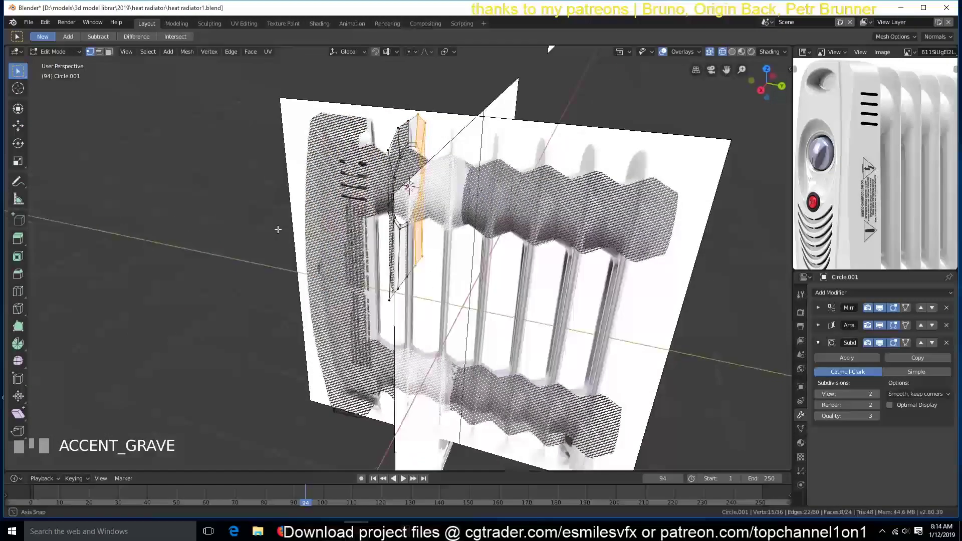
key("Tab")
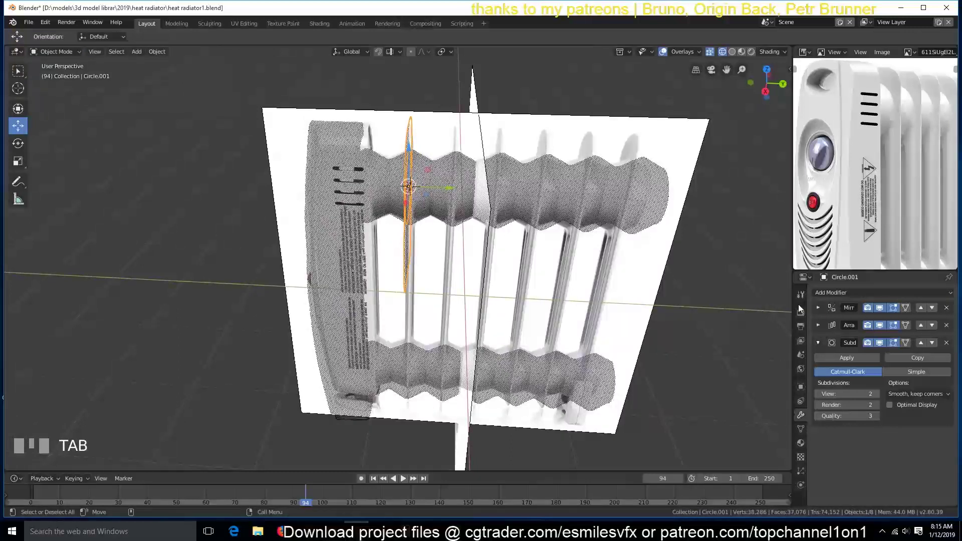
key("KP_1")
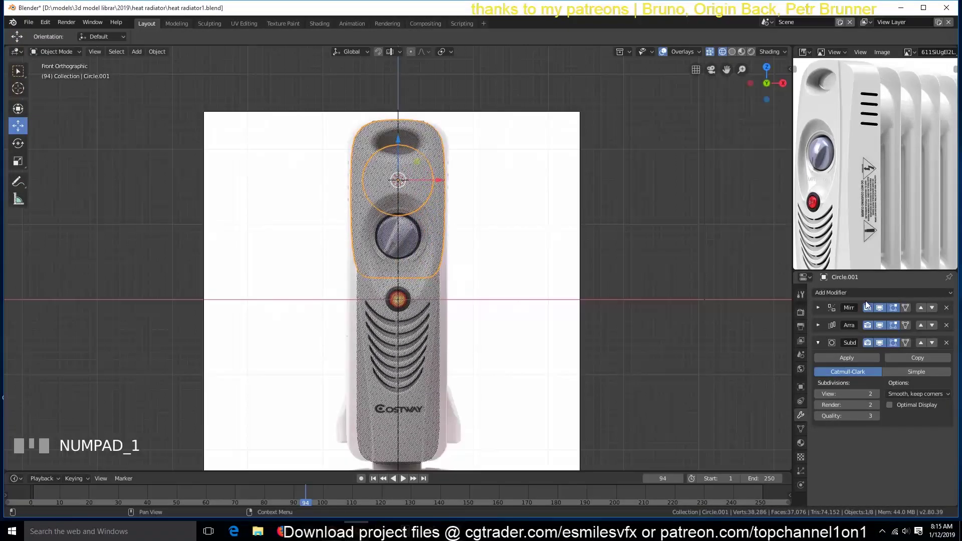
Set the panel's Mirror modifier to the X axis only so the right half mirrors across.
left_click(823, 311)
left_click(824, 353)
key("Tab")
key("x")
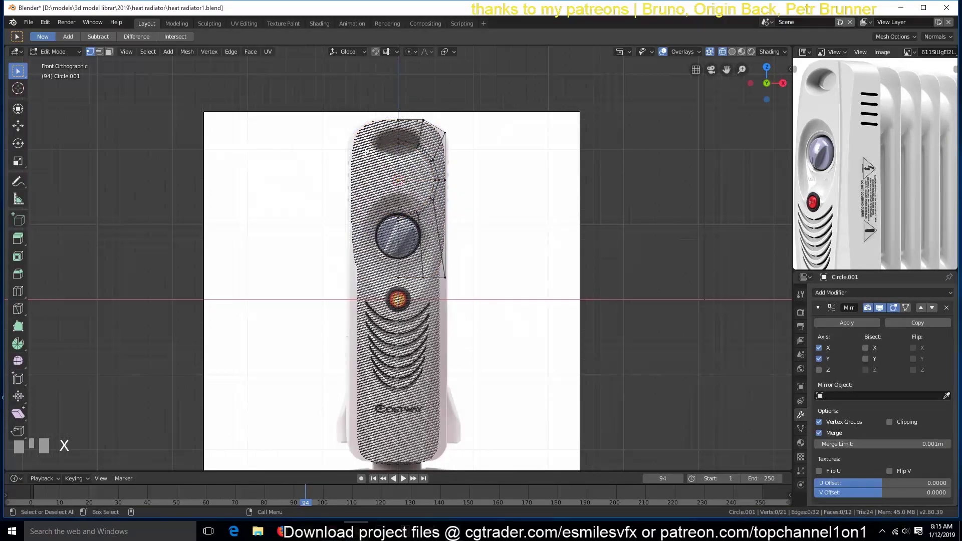
key("Tab")
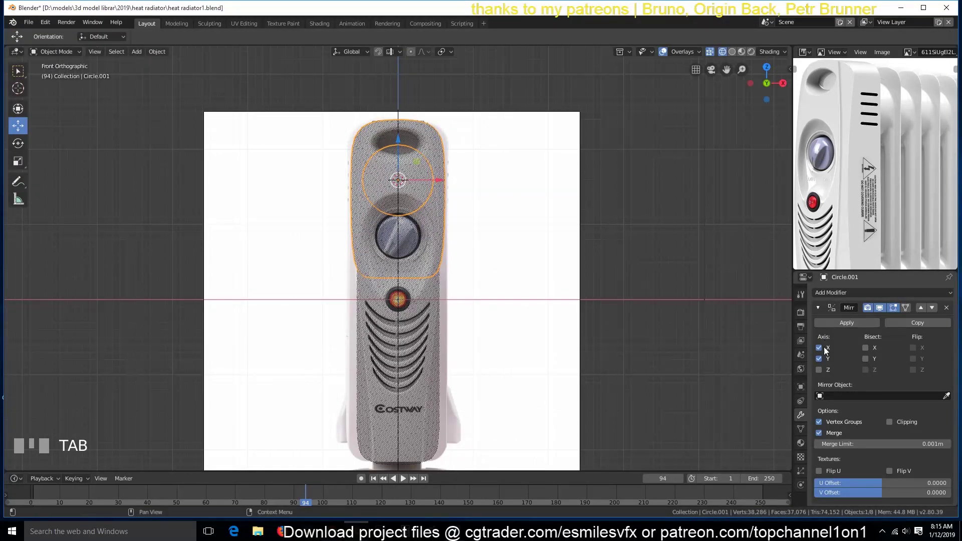
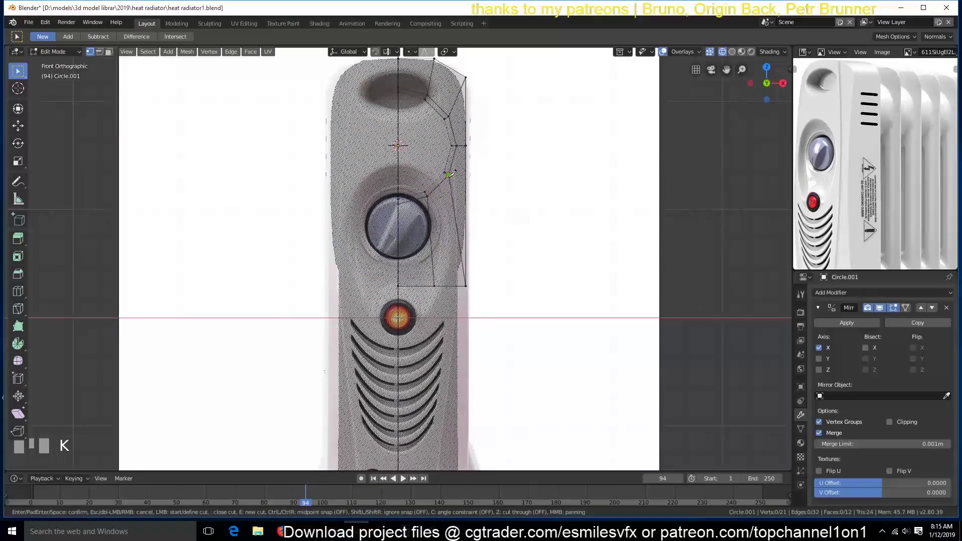
Knife-cut new edges into the panel beside the knob opening.
key("space")
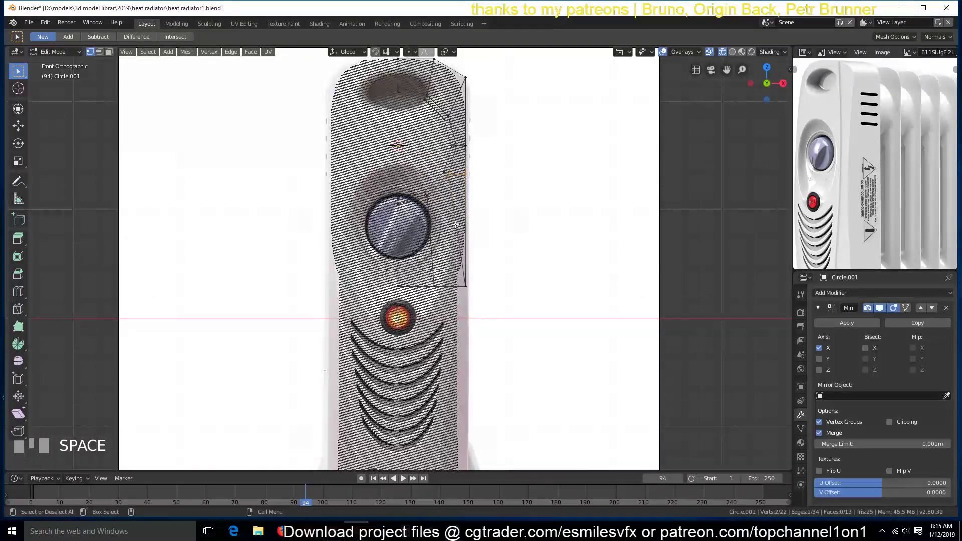
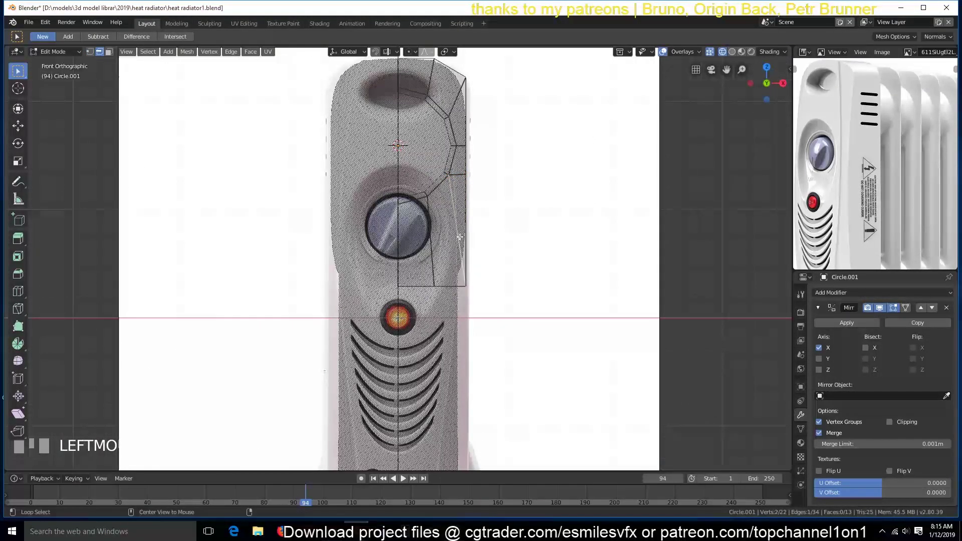
key("alt+1")
key("alt+a")
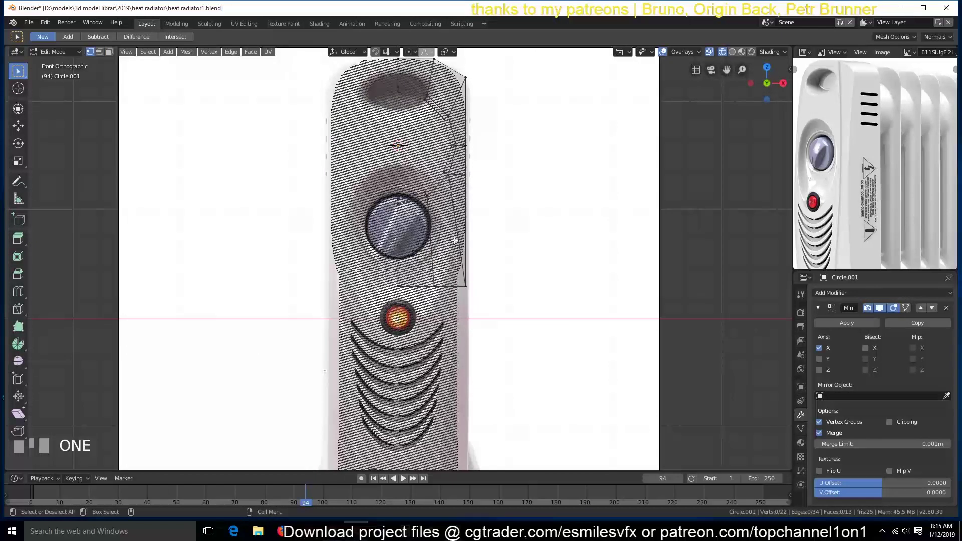
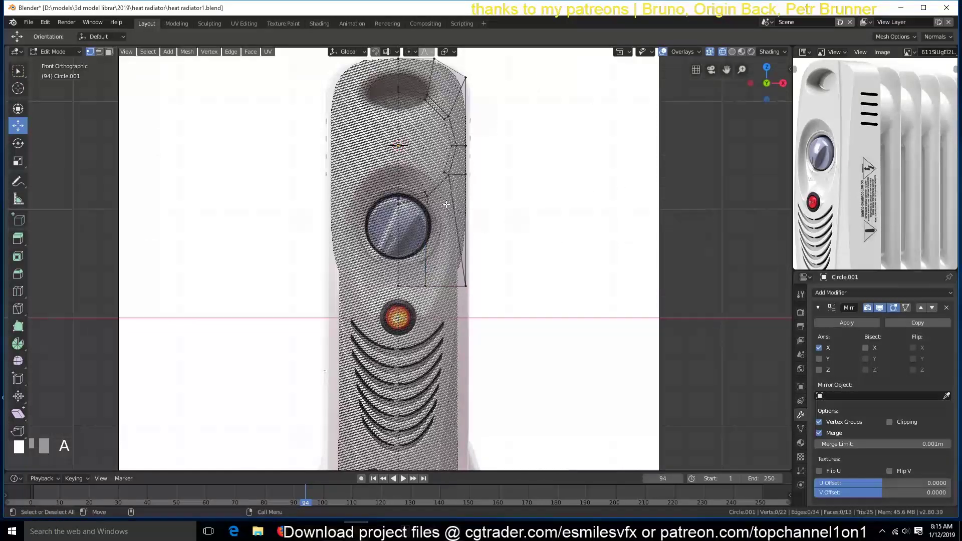
key("k")
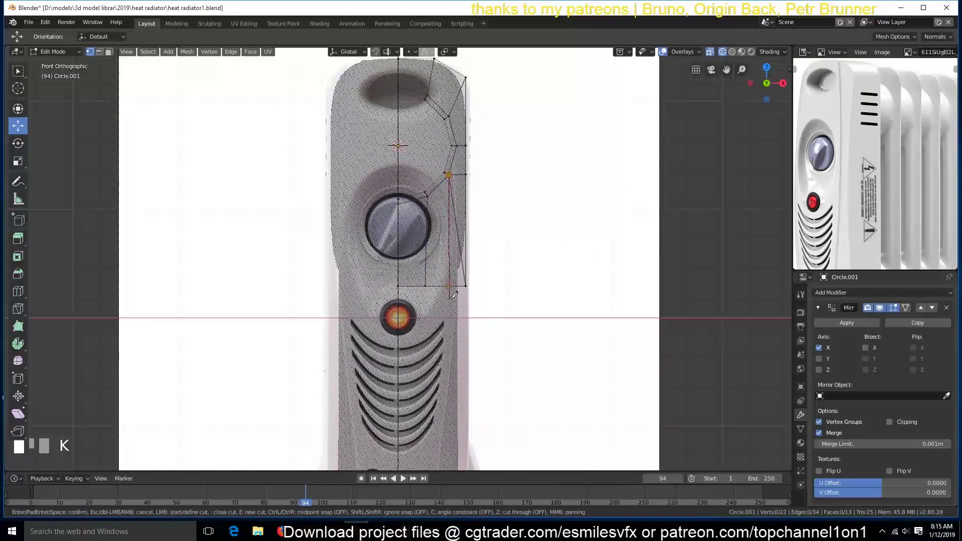
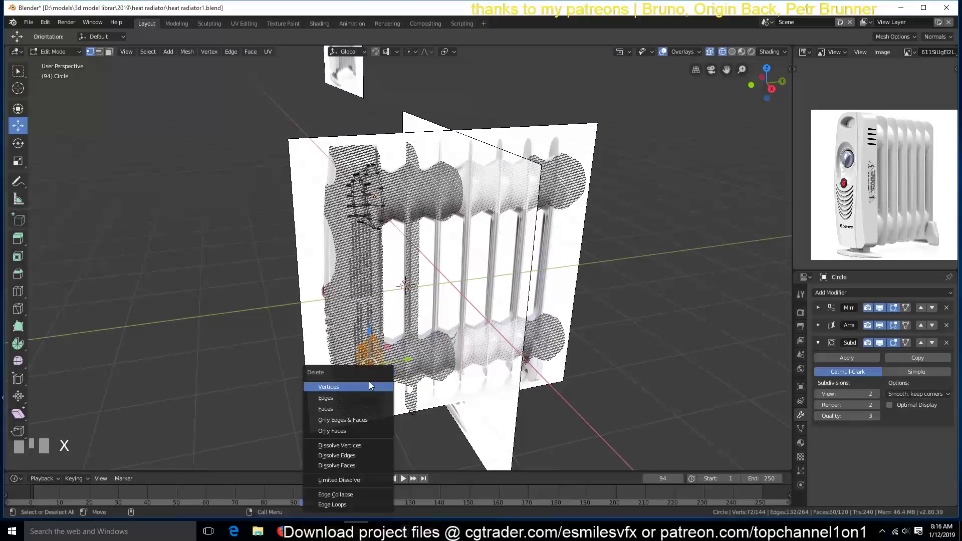
Delete the lower fin ring vertices and change the Array modifier's repeat count.
key("Tab")
key("`")
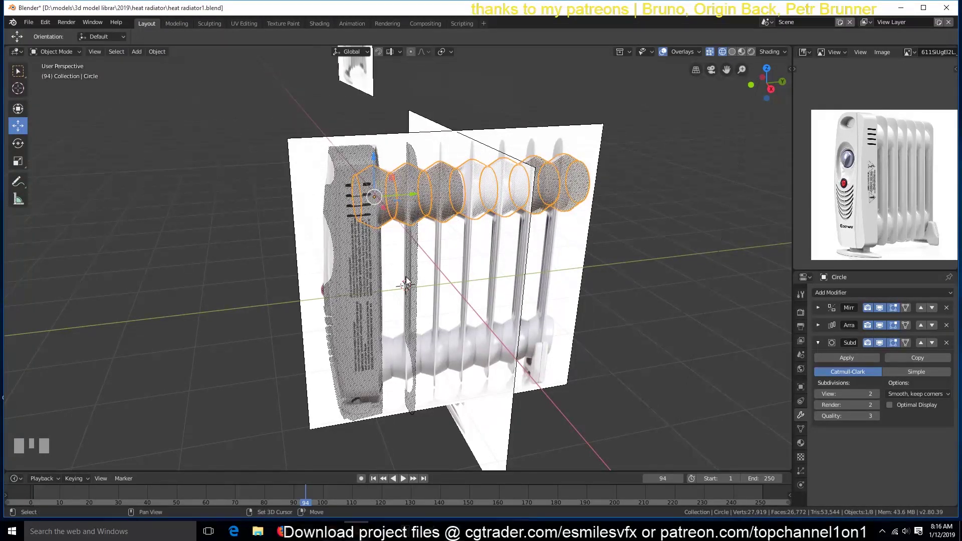
left_click_drag(395, 249, 459, 269)
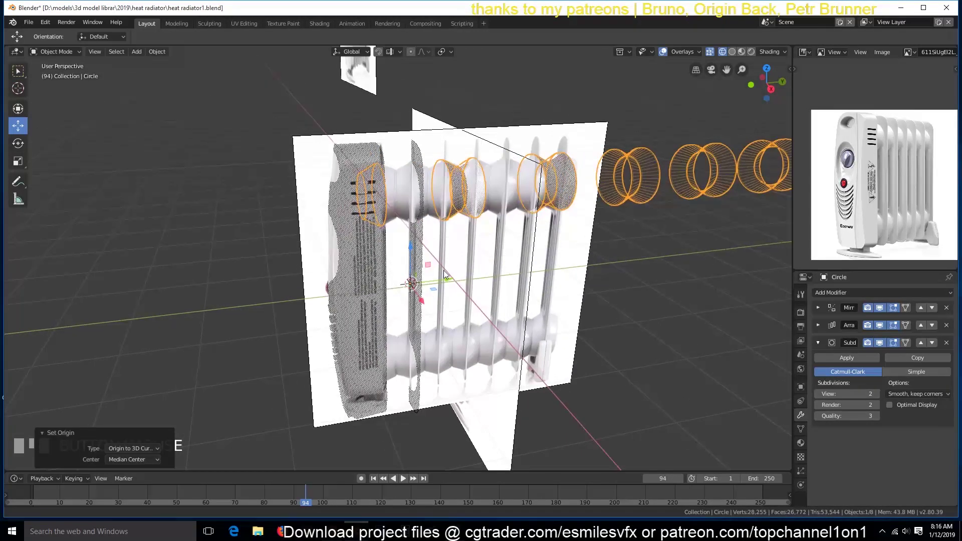
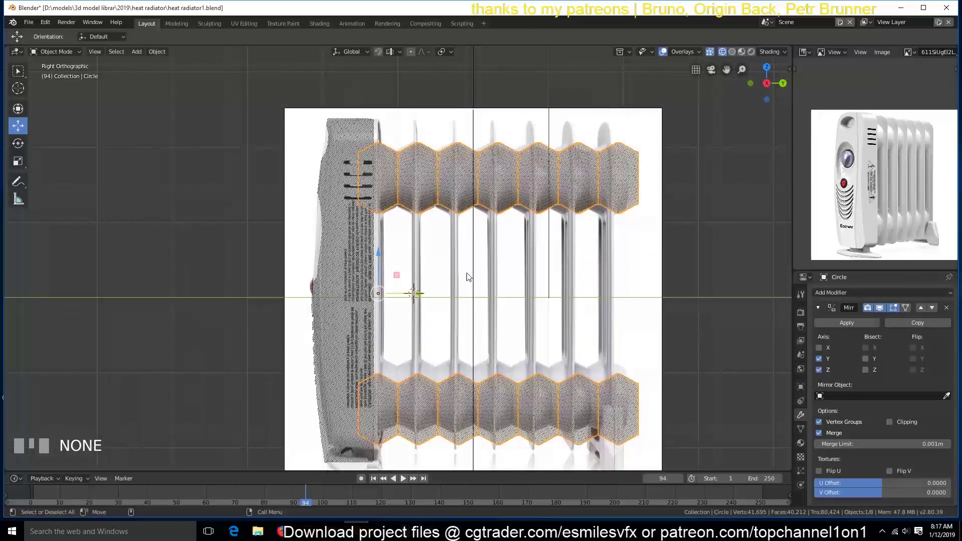
Select the first fin's edge vertices in Edit Mode.
left_click(475, 277)
left_click(407, 206)
left_click(399, 191)
left_click_drag(380, 256, 370, 151)
Move the fin edge vertices over to meet the end panel.
key("Tab")
right_click(374, 153)
key("Tab")
key("Tab")
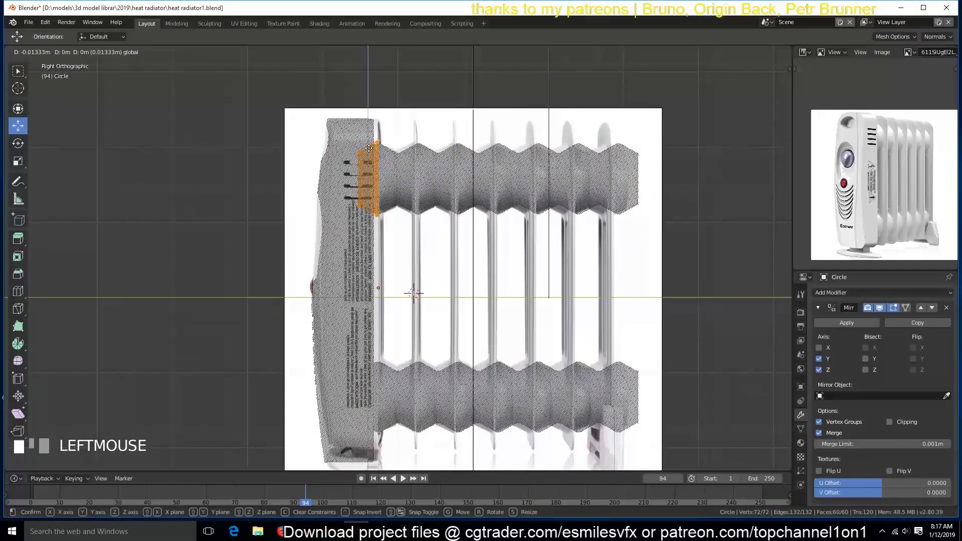
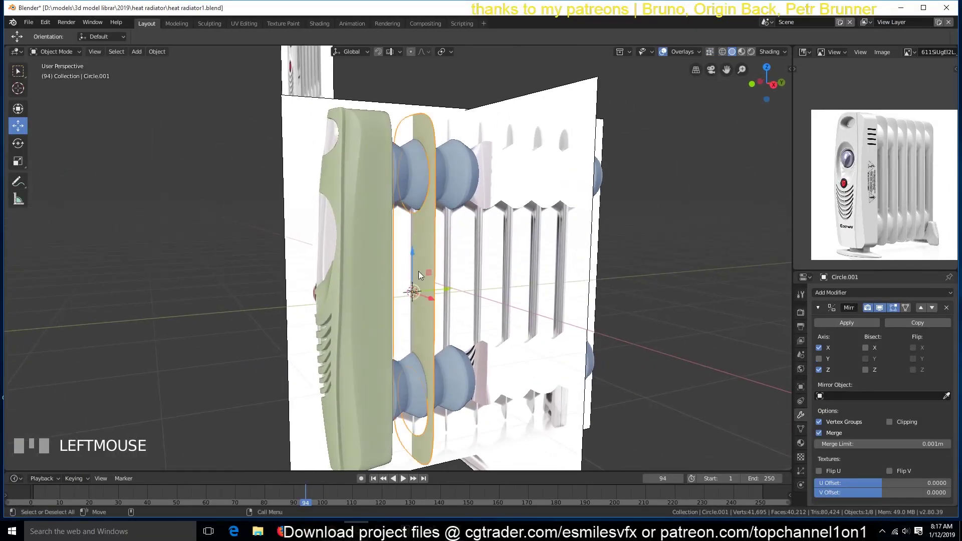
View the heater from the side, edit the end panel and bring up the viewport shading choices.
key("KP_2")
key("KP_1")
key("KP_3")
key("Tab")
key("z")
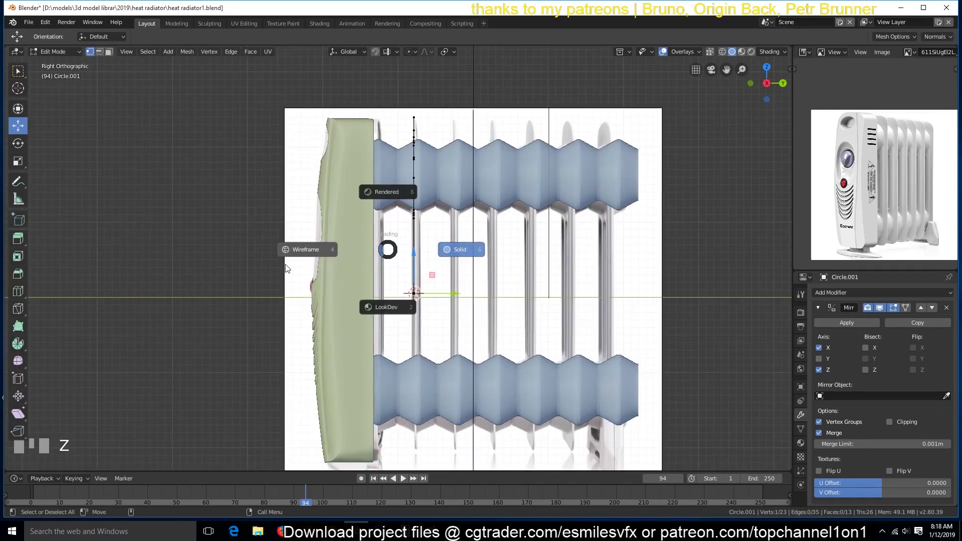
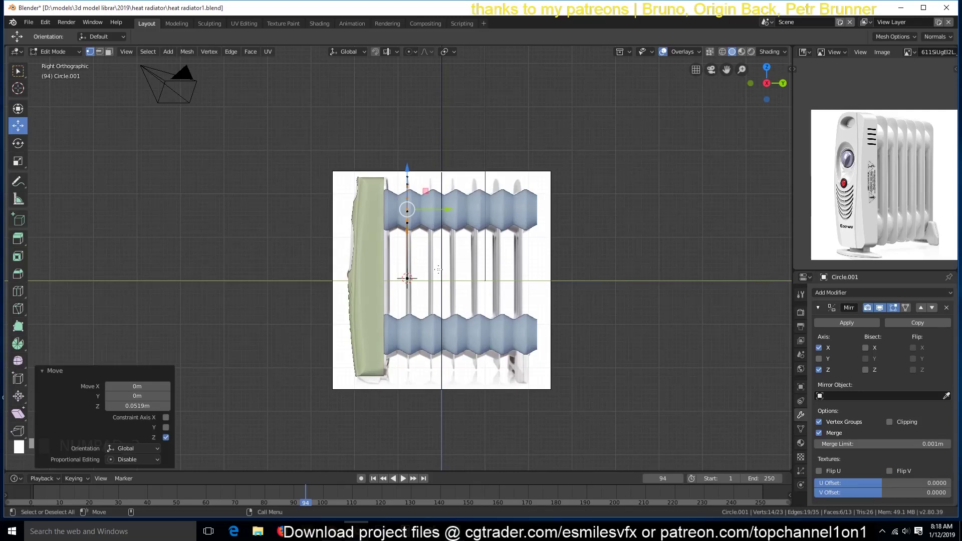
key("alt+a")
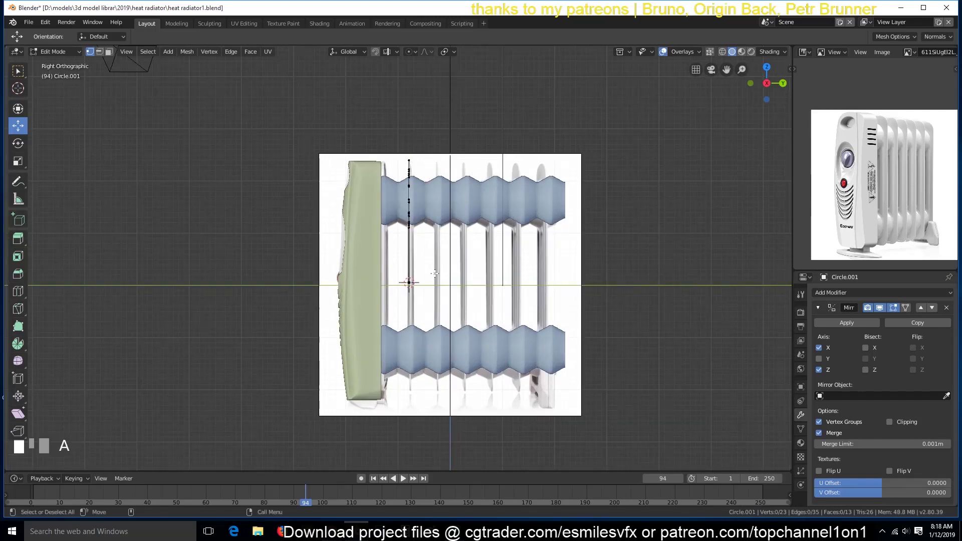
key("`")
key("Tab")
key("ctrl+s")
key("`")
left_click_drag(417, 327, 484, 159)
scroll("up", 3)
key("`")
scroll("down", 3)
left_click(474, 153)
key("Tab")
scroll("up", 3)
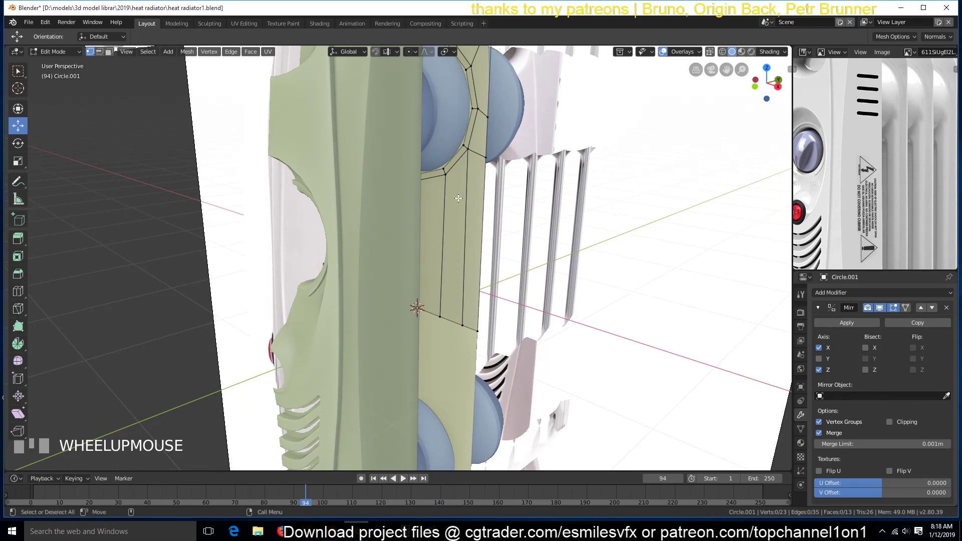
Loop-cut across the panel strip and start a knife cut near the knob opening.
key("ctrl+r")
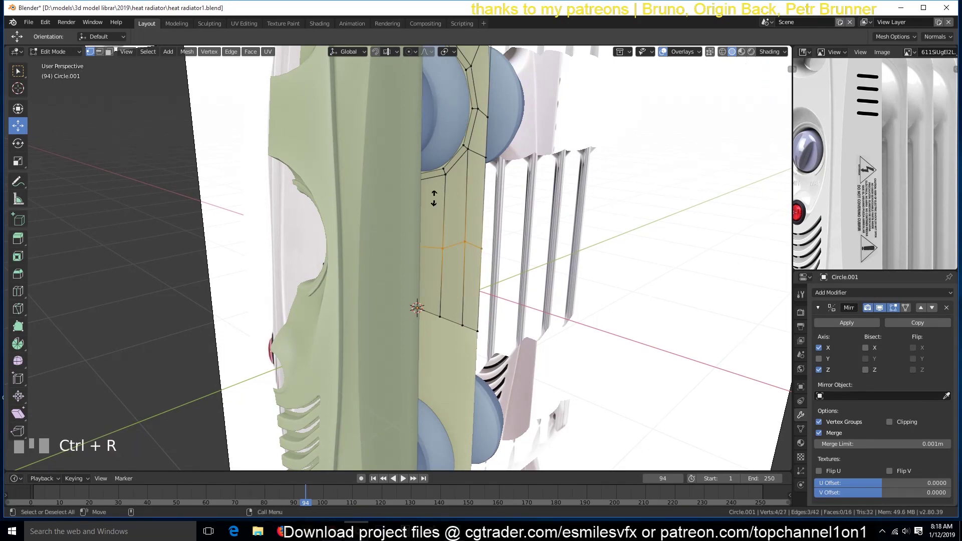
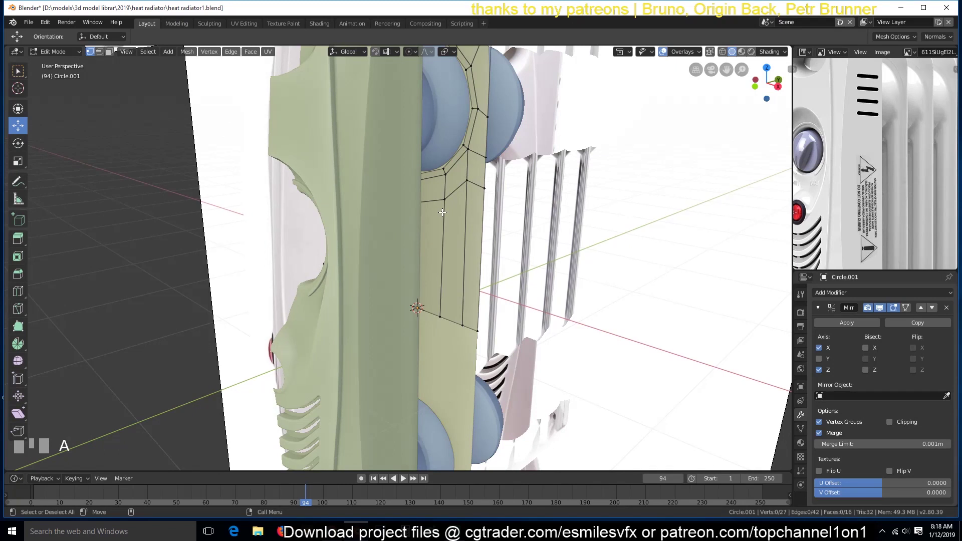
key("k")
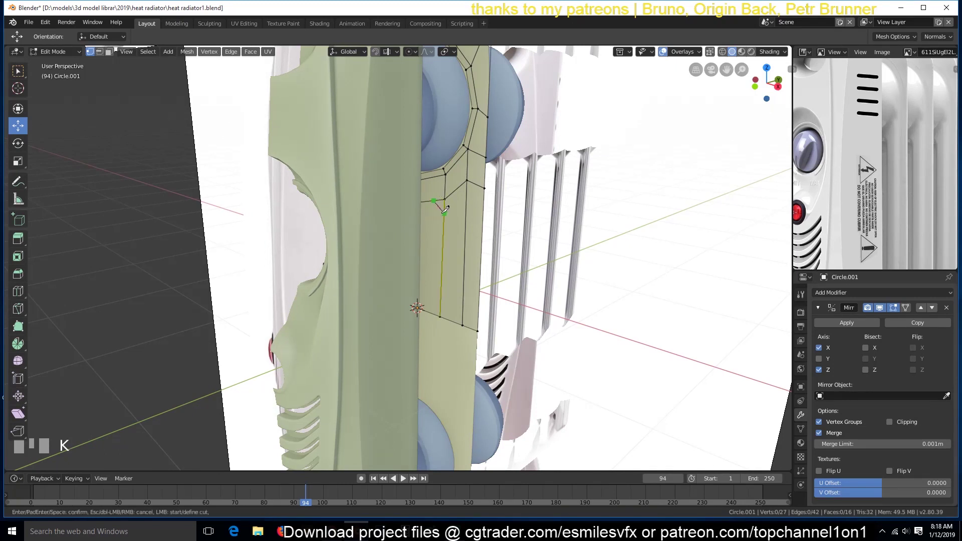
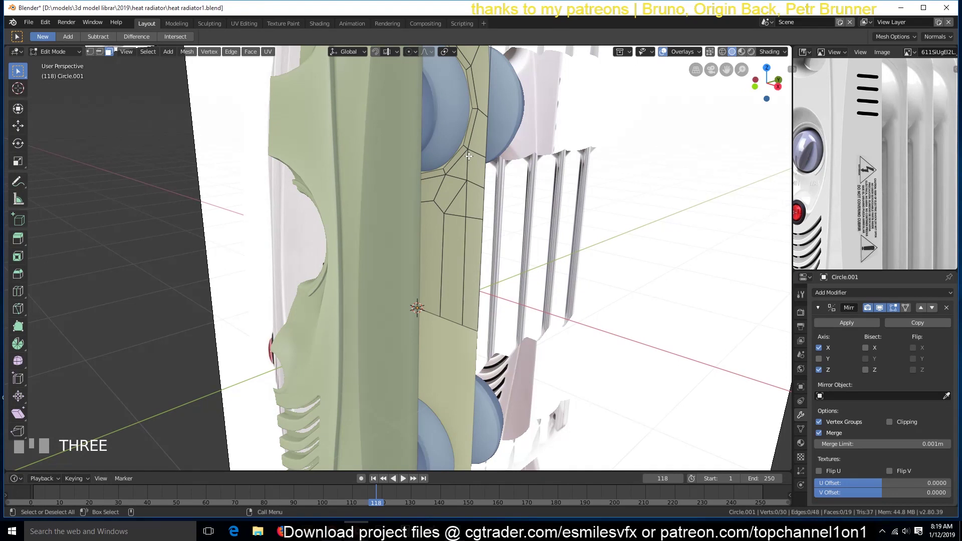
Switch the viewport to the front view of the isolated end panel.
key("1")
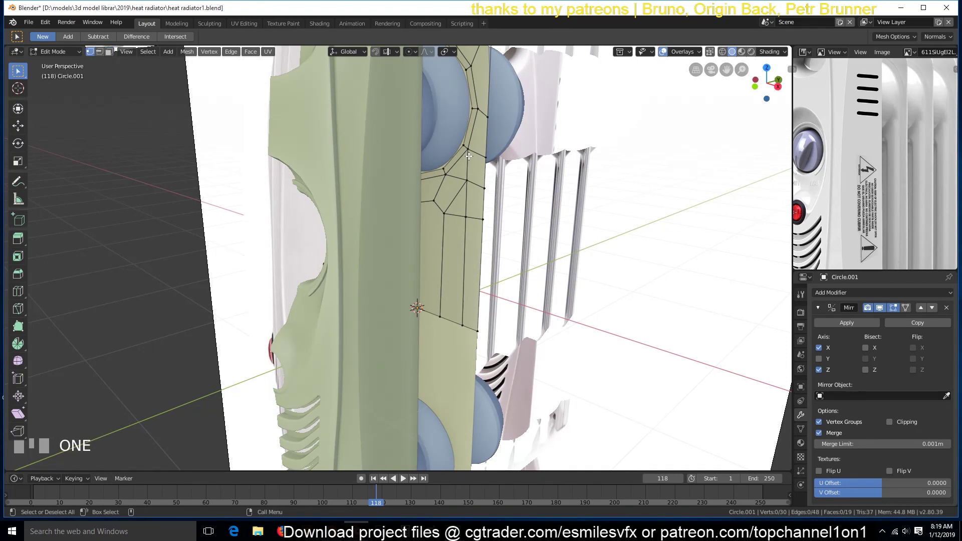
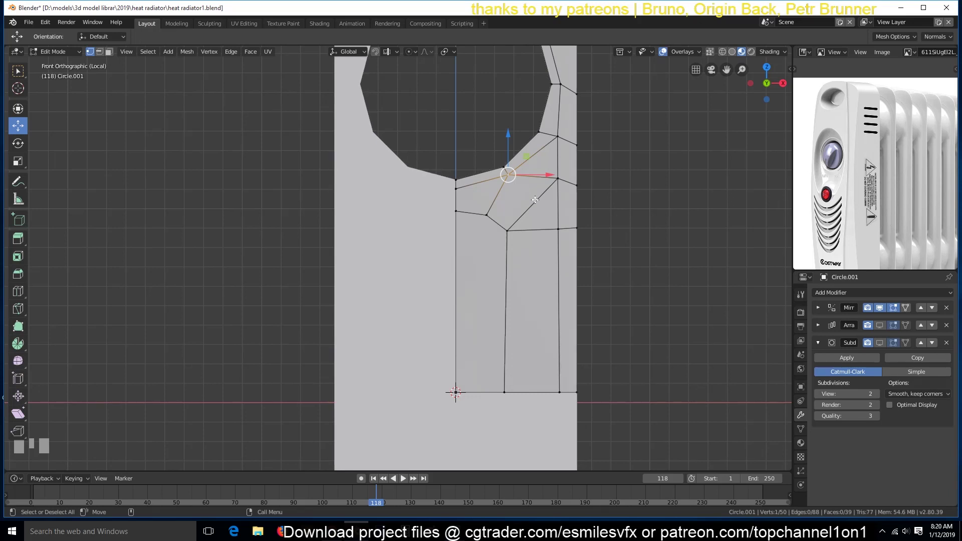
Knife-cut a new edge below the knob opening after deselecting the mesh.
key("alt+a")
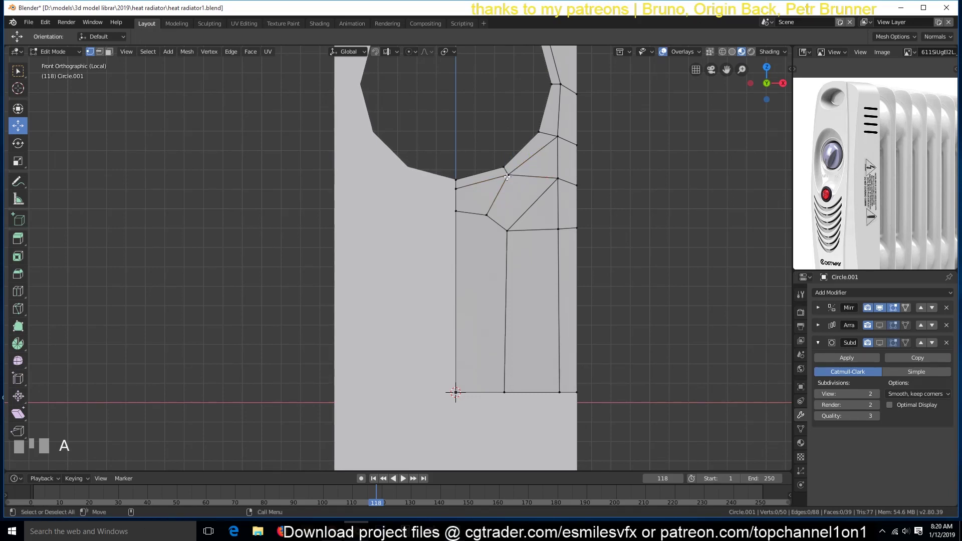
key("j")
key("k")
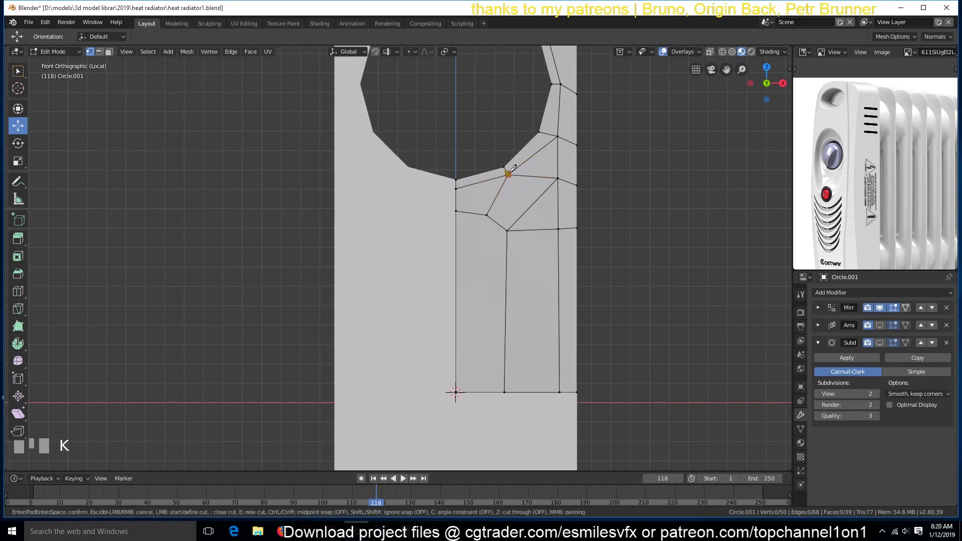
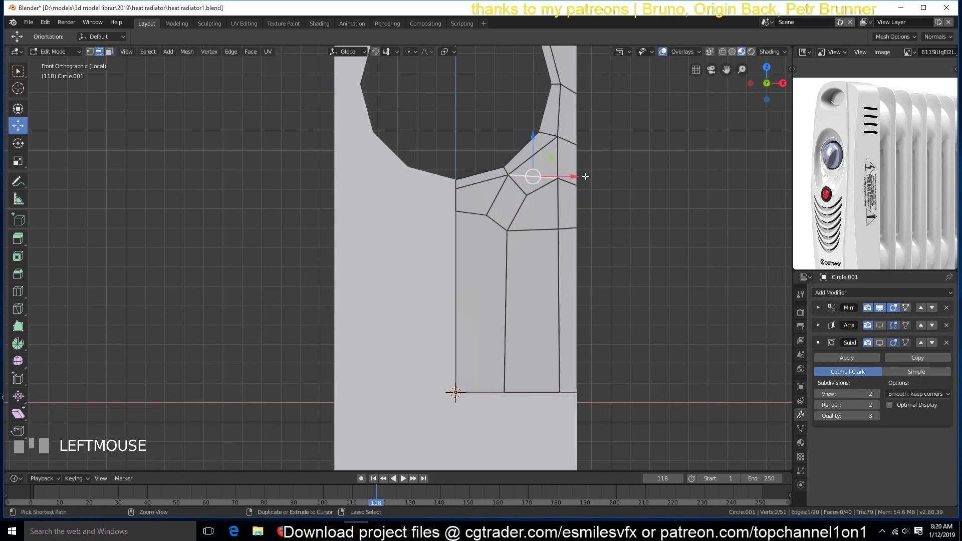
key("ctrl+x")
Shift the new vertices and edge upward to tidy the faces under the opening.
scroll("down", 3)
key("`")
key("alt+a")
scroll("down", 3)
key("`")
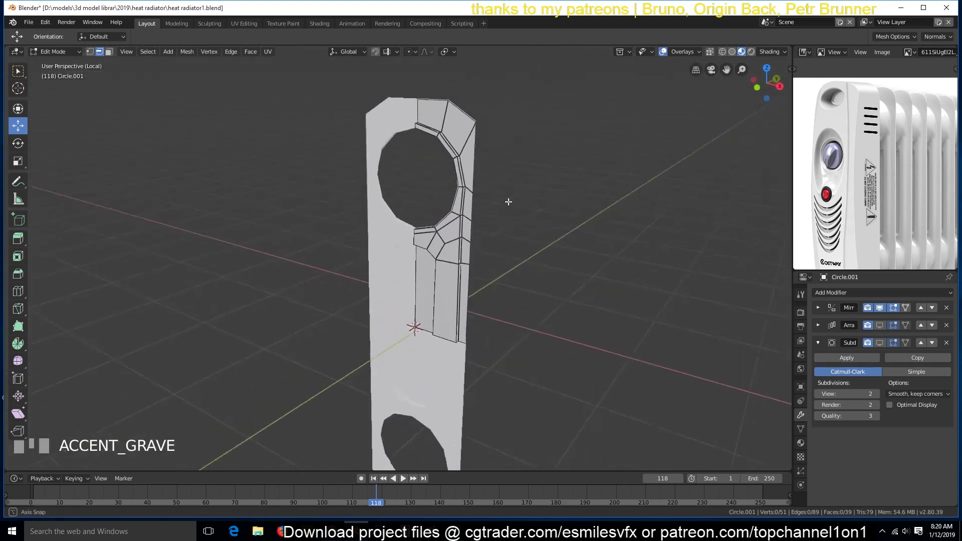
Inset the ring of faces around the knob opening and the strip below with thickness about 0.011 m.
scroll("up", 3)
key("`")
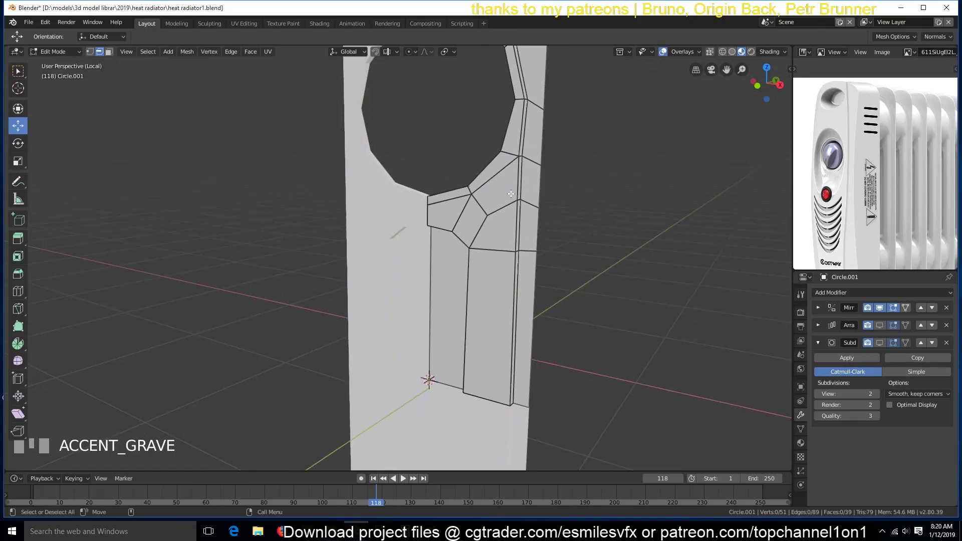
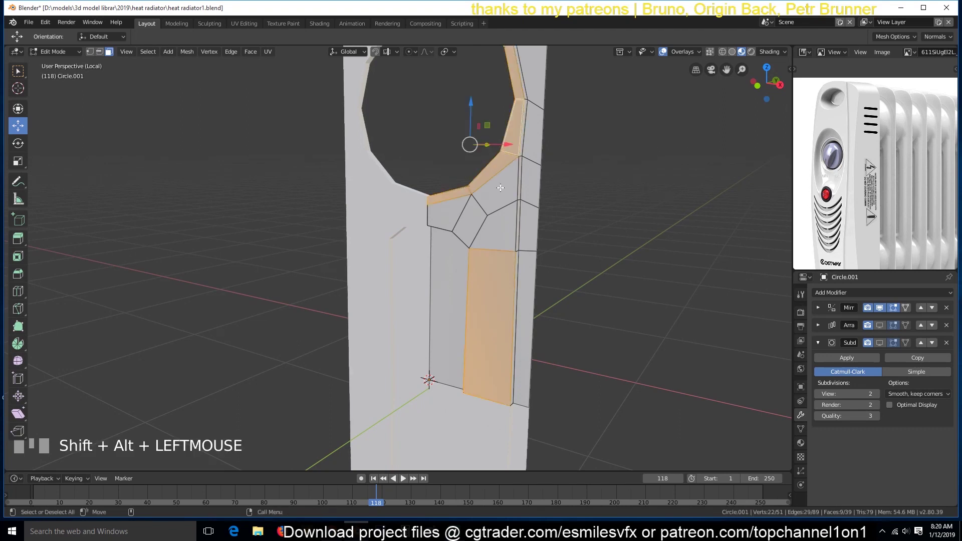
key("`")
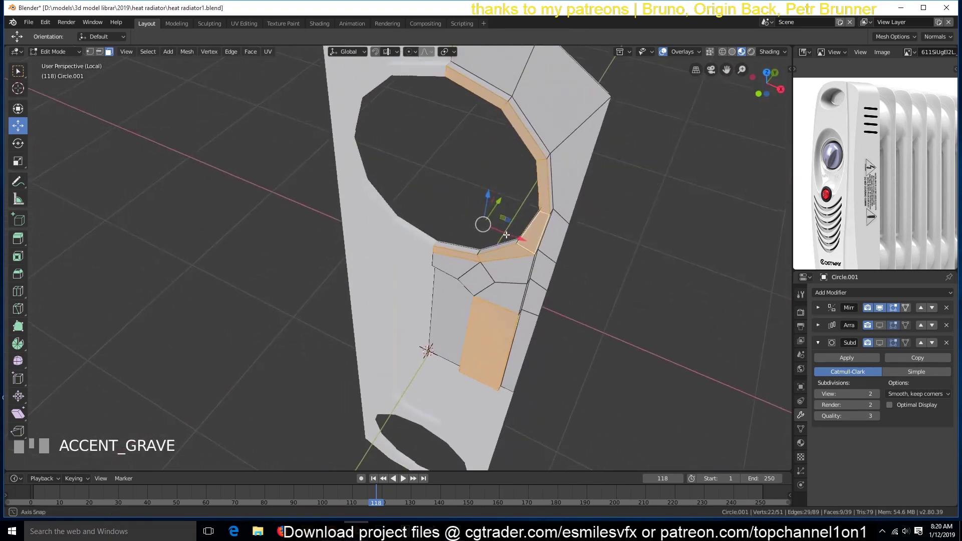
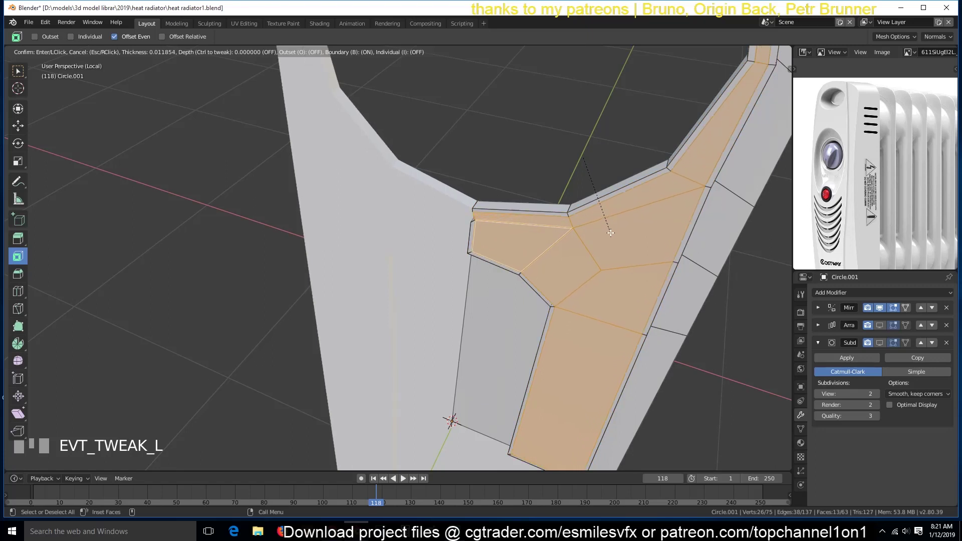
scroll("down", 3)
key("`")
scroll("up", 3)
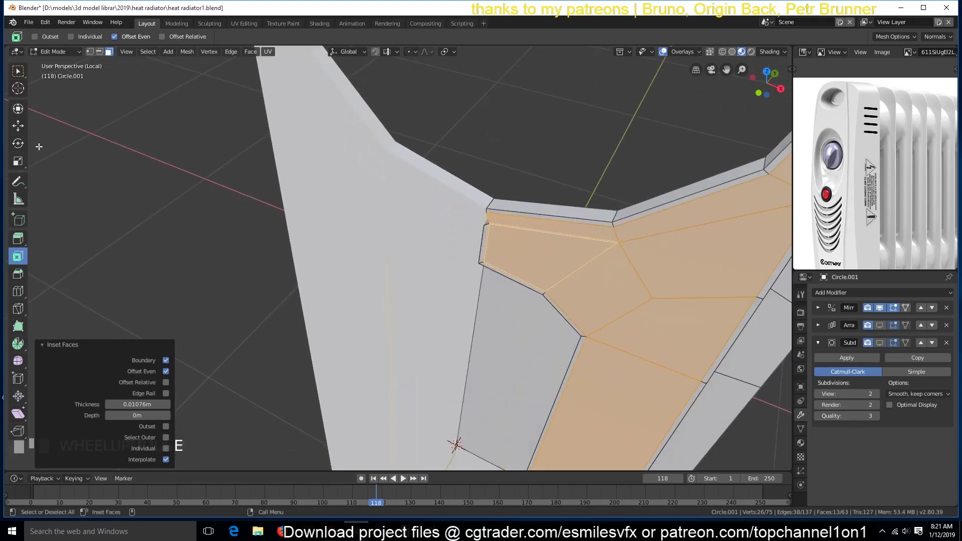
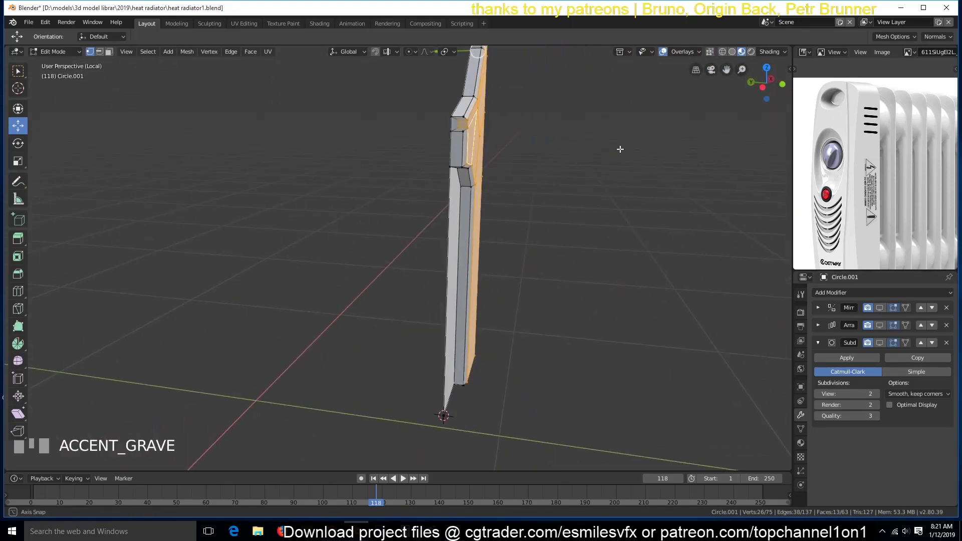
From front view in X-ray, box-select the seam vertices and delete their faces.
key("KP_1")
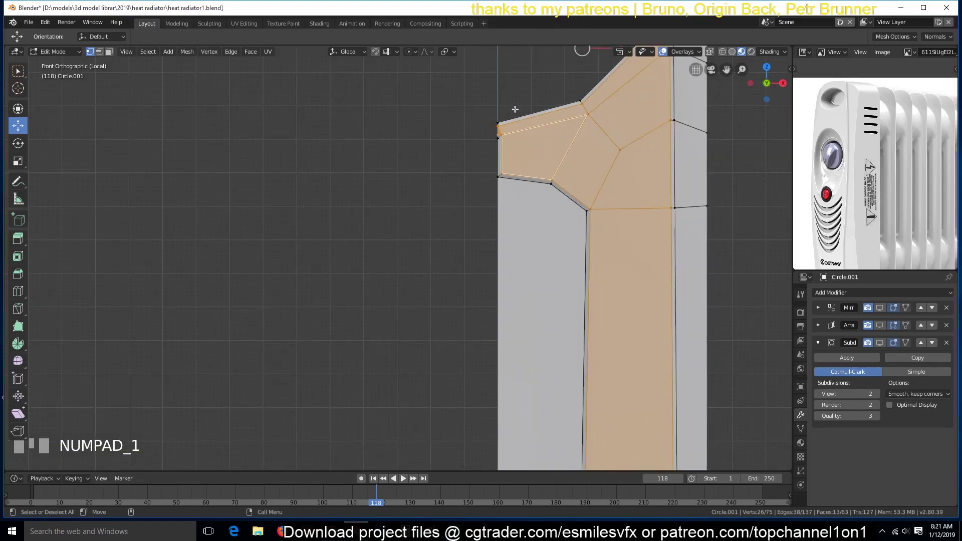
key("z")
key("alt+a")
key("b")
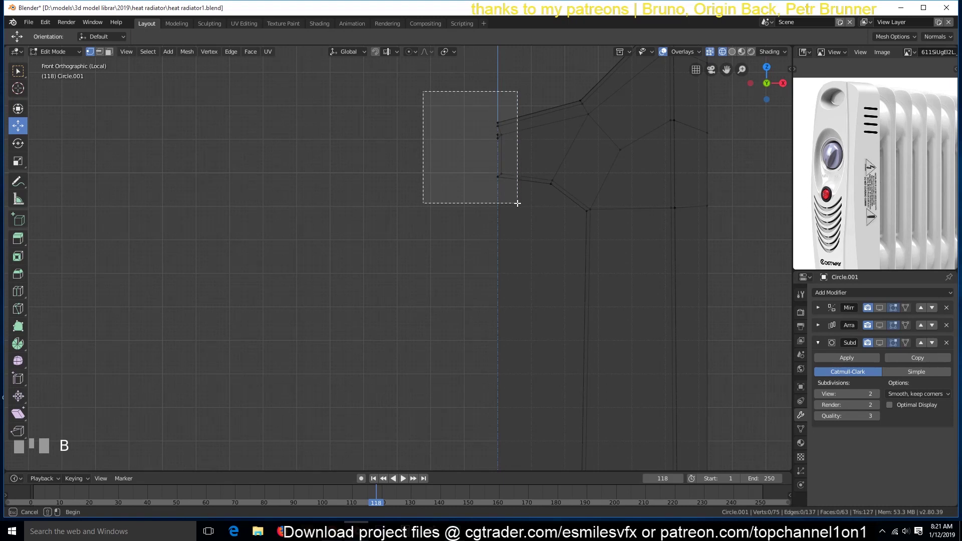
key("x")
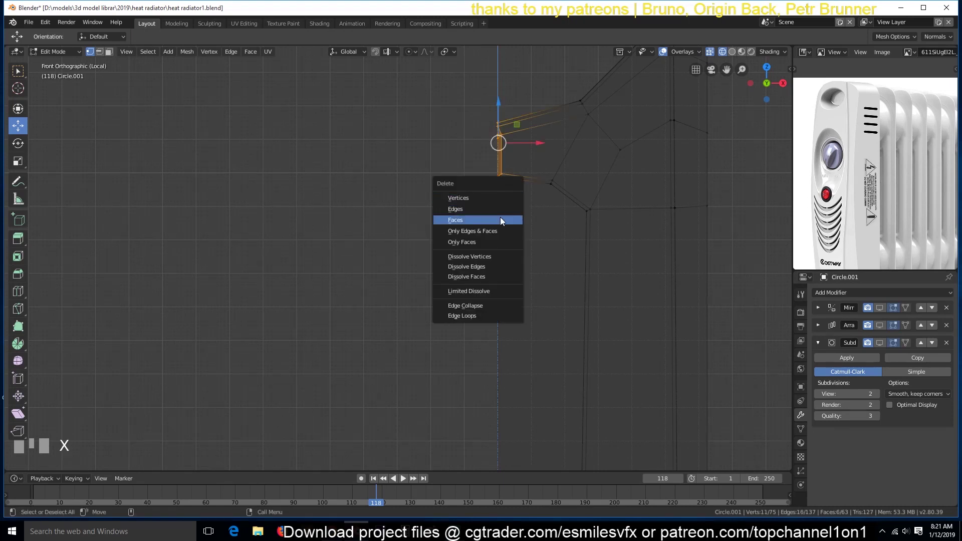
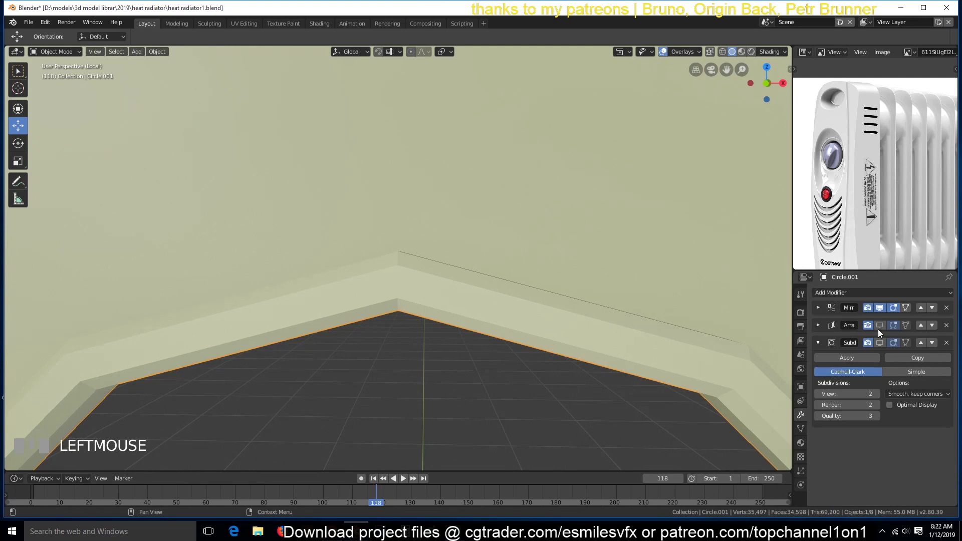
Hide the Array modifier's viewport copies to preview the single smoothed panel.
left_click(882, 324)
left_click(883, 328)
scroll("down", 3)
key("`")
Return to Edit Mode on the panel mesh near the knob opening.
scroll("down", 3)
key("`")
scroll("up", 3)
key("Tab")
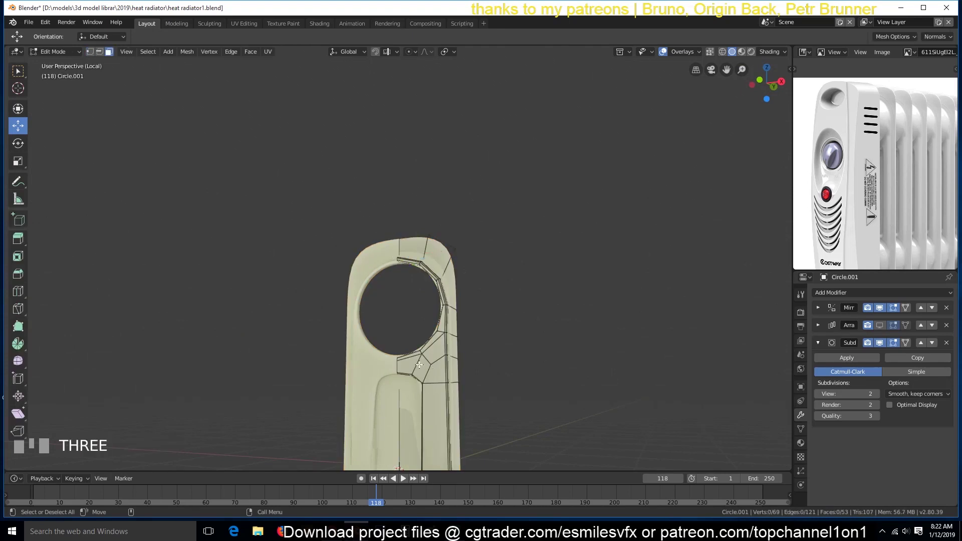